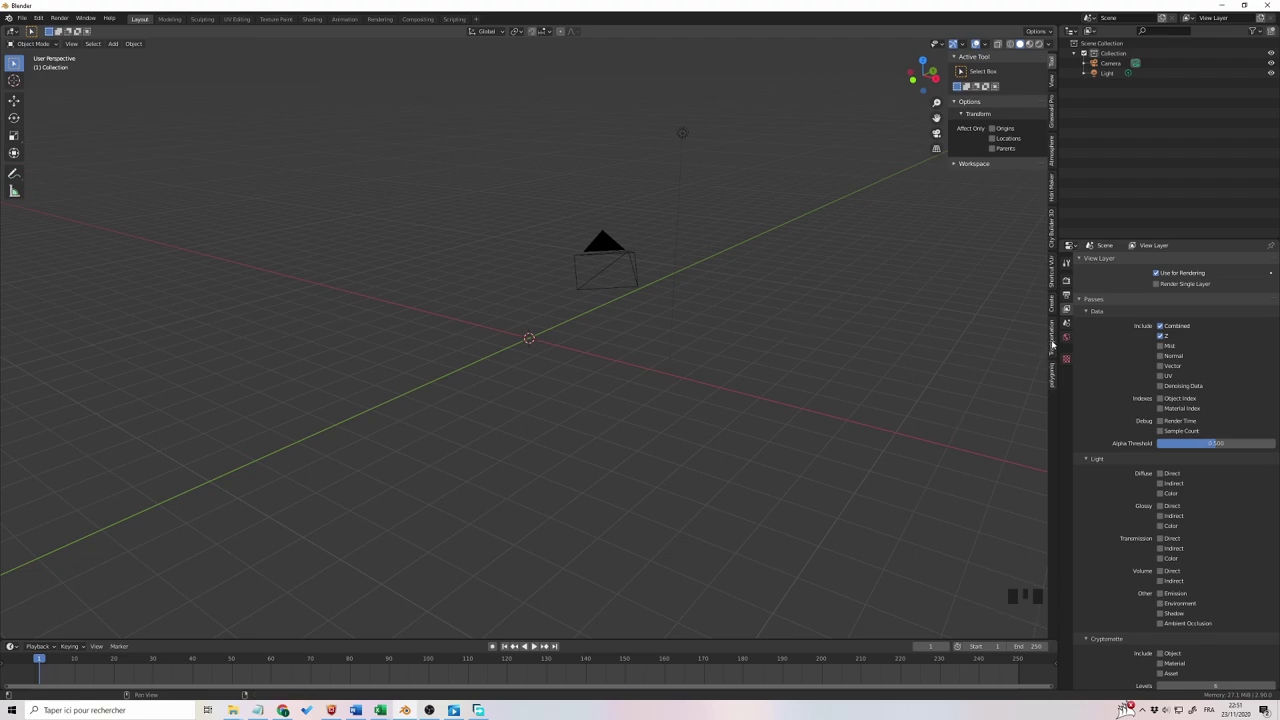
# Step: Show the car add-on in the sidebar and expand its Car models section
pyautogui.click(1057, 344)
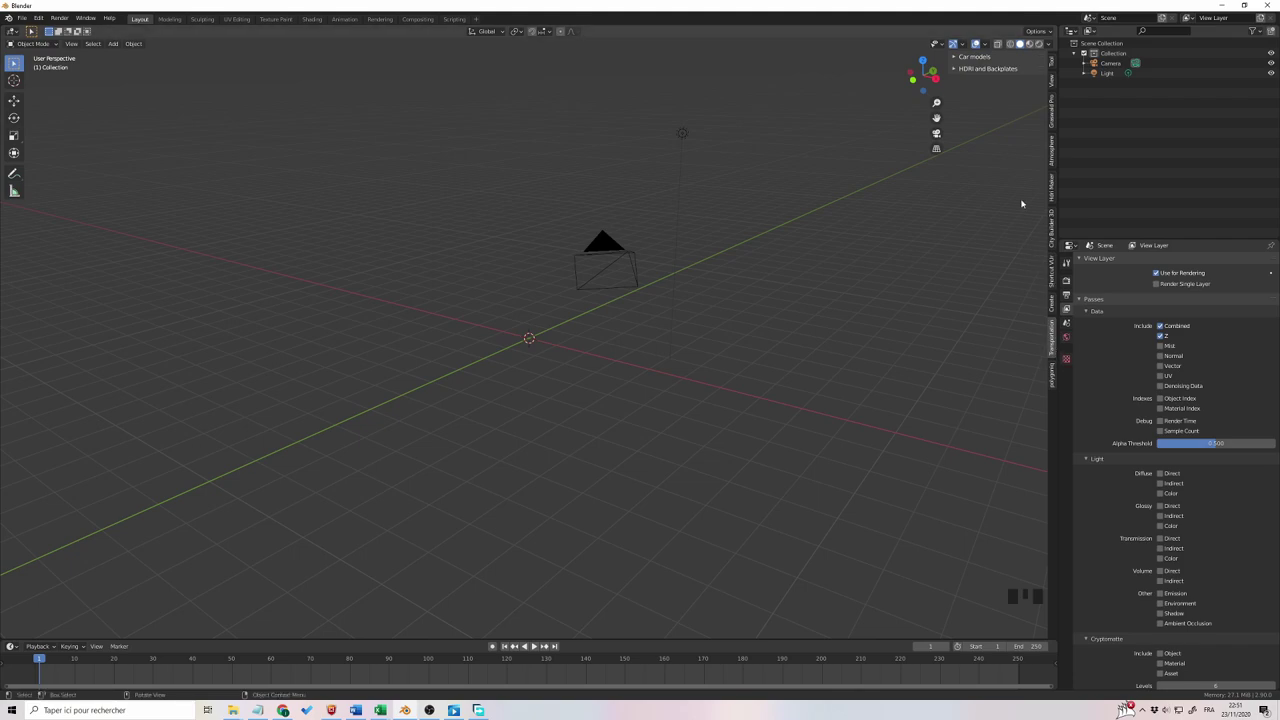
pyautogui.moveTo(959, 60); pyautogui.dragTo(1008, 76)
pyautogui.moveTo(1008, 76); pyautogui.dragTo(1002, 127)
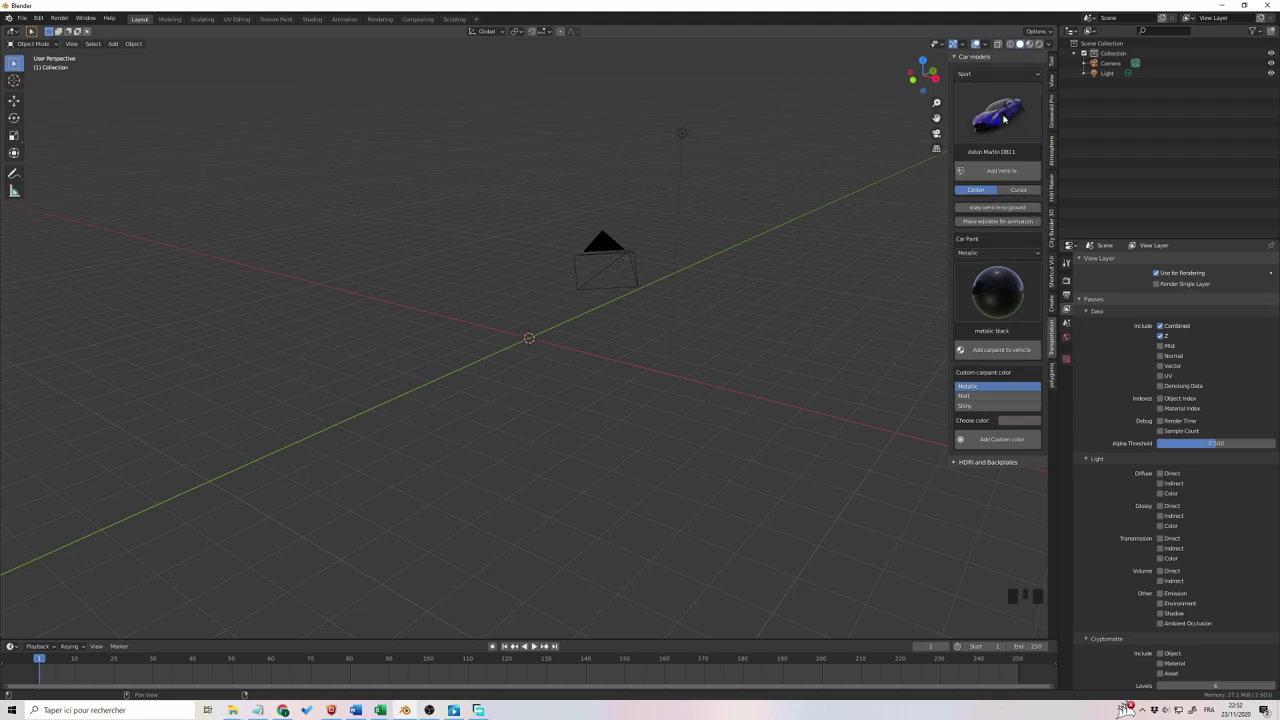
# Step: Browse the Sport category gallery and pick the Aston Martin DB11
pyautogui.moveTo(1009, 128); pyautogui.dragTo(749, 155)
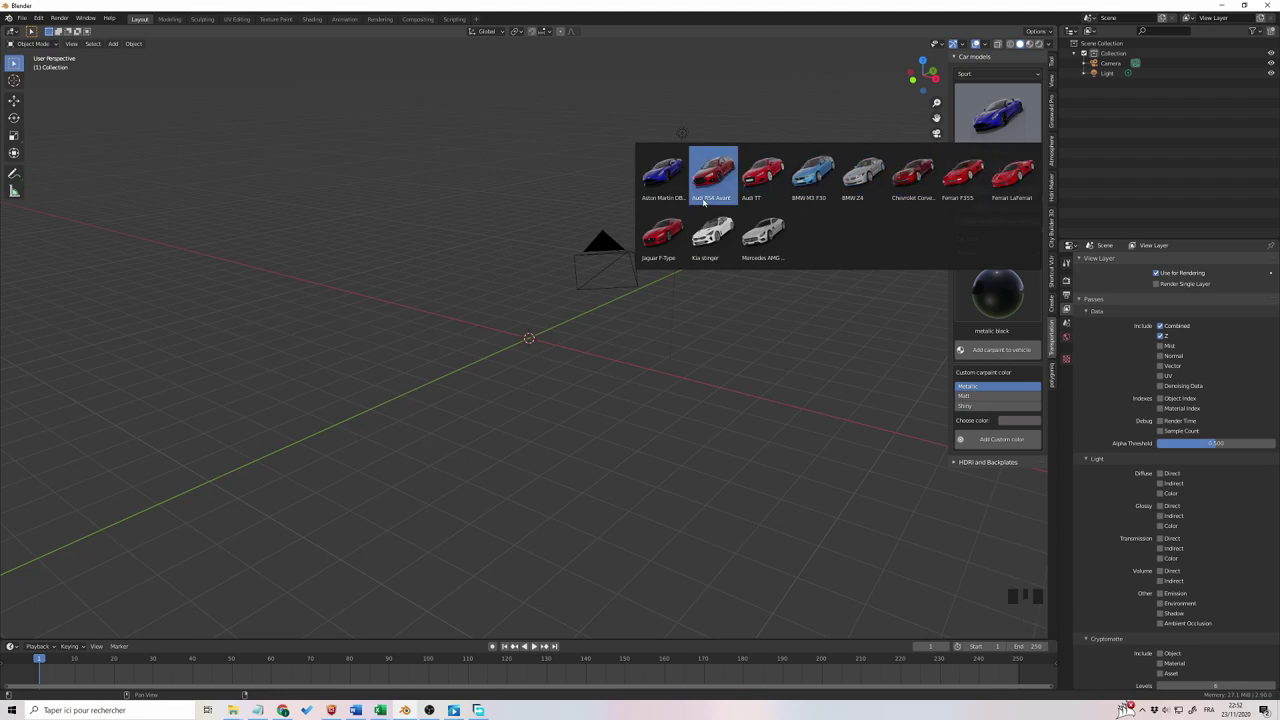
pyautogui.moveTo(991, 76); pyautogui.dragTo(995, 180)
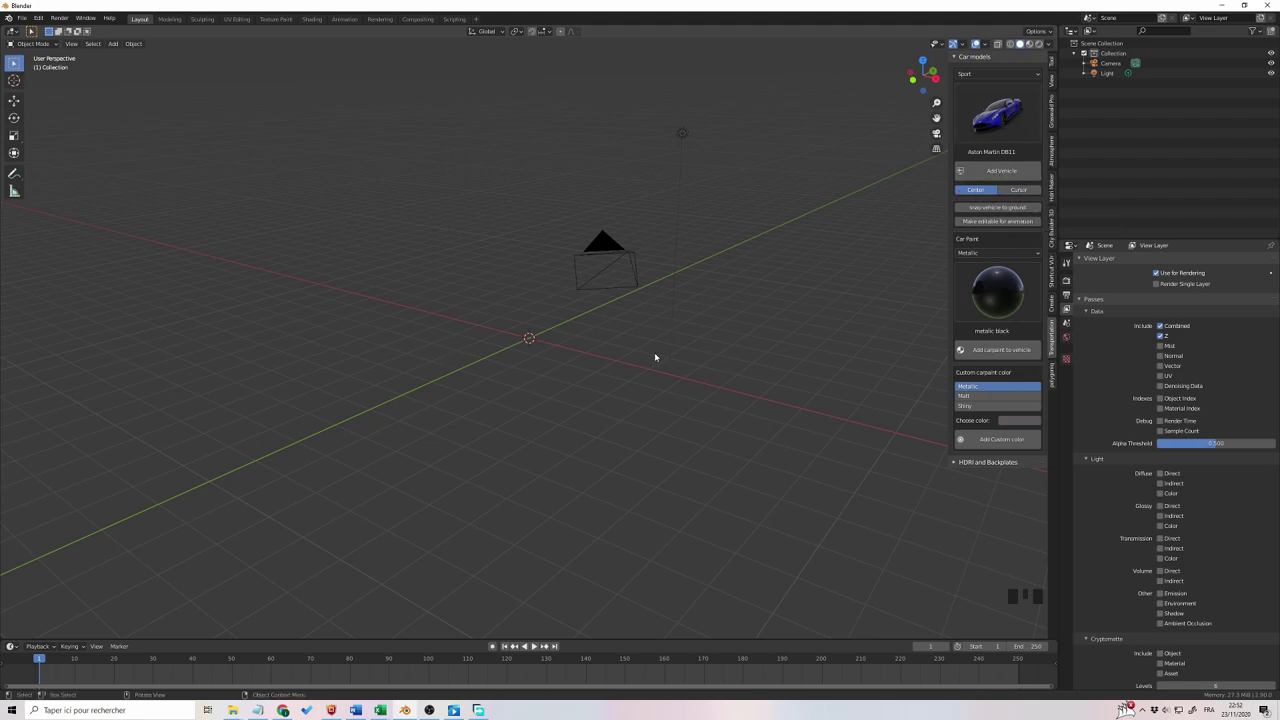
pyautogui.moveTo(722, 335); pyautogui.dragTo(723, 339)
# Step: Add a mesh plane as the ground and scale it up large
pyautogui.press('shift+a')
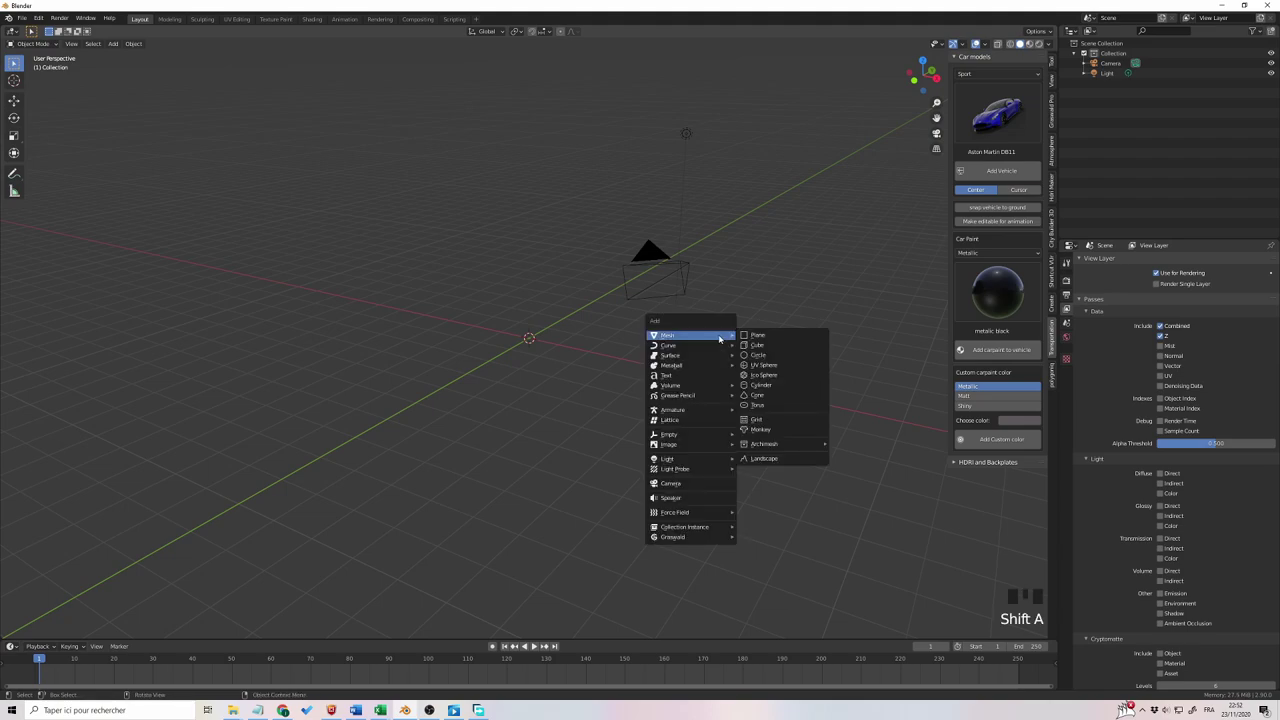
pyautogui.press('s')
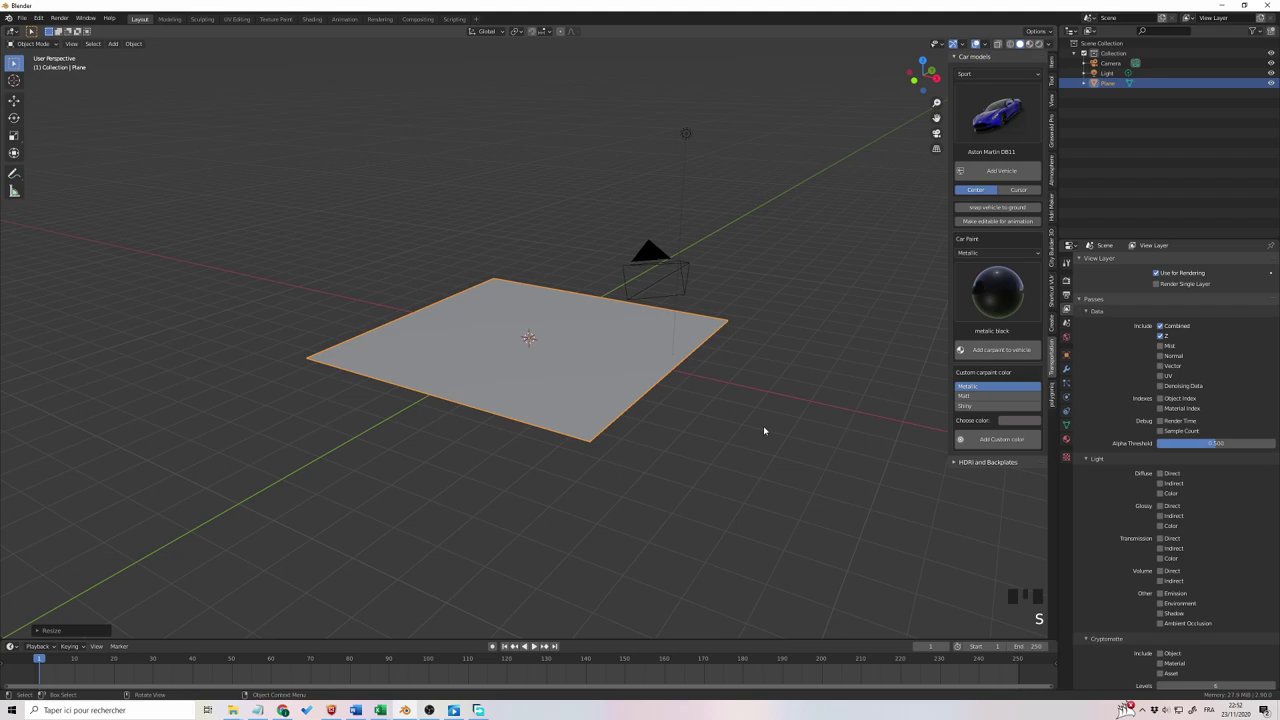
pyautogui.click(1029, 194)
pyautogui.moveTo(15, 84); pyautogui.dragTo(484, 220)
pyautogui.moveTo(484, 220); pyautogui.dragTo(486, 222)
# Step: Choose the Audi RS4 Avant in the gallery and set placement to the repositioned 3D cursor
pyautogui.click(486, 222)
pyautogui.moveTo(15, 67); pyautogui.dragTo(330, 204)
pyautogui.moveTo(330, 204); pyautogui.dragTo(1001, 135)
pyautogui.moveTo(1001, 135); pyautogui.dragTo(722, 183)
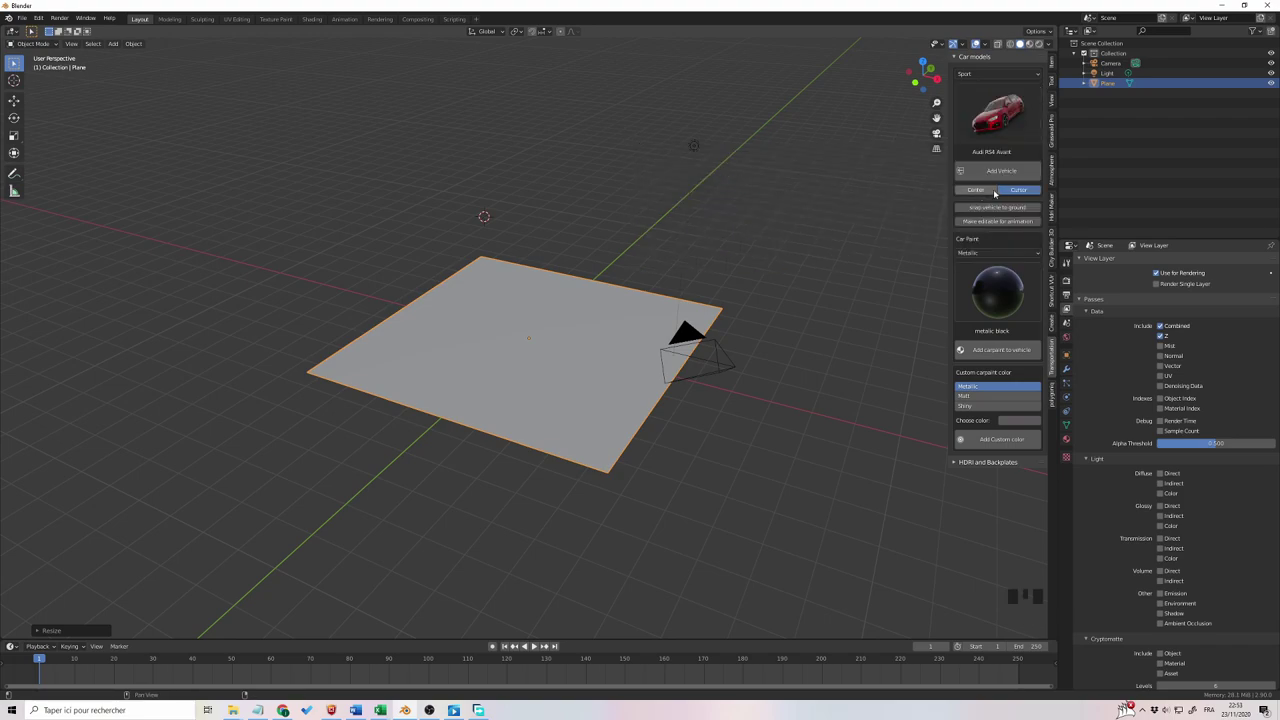
# Step: Add the Audi RS4 Avant at the cursor and enlarge the ground plane beneath it
pyautogui.click(1005, 173)
pyautogui.moveTo(679, 167); pyautogui.dragTo(645, 194)
pyautogui.click(629, 391)
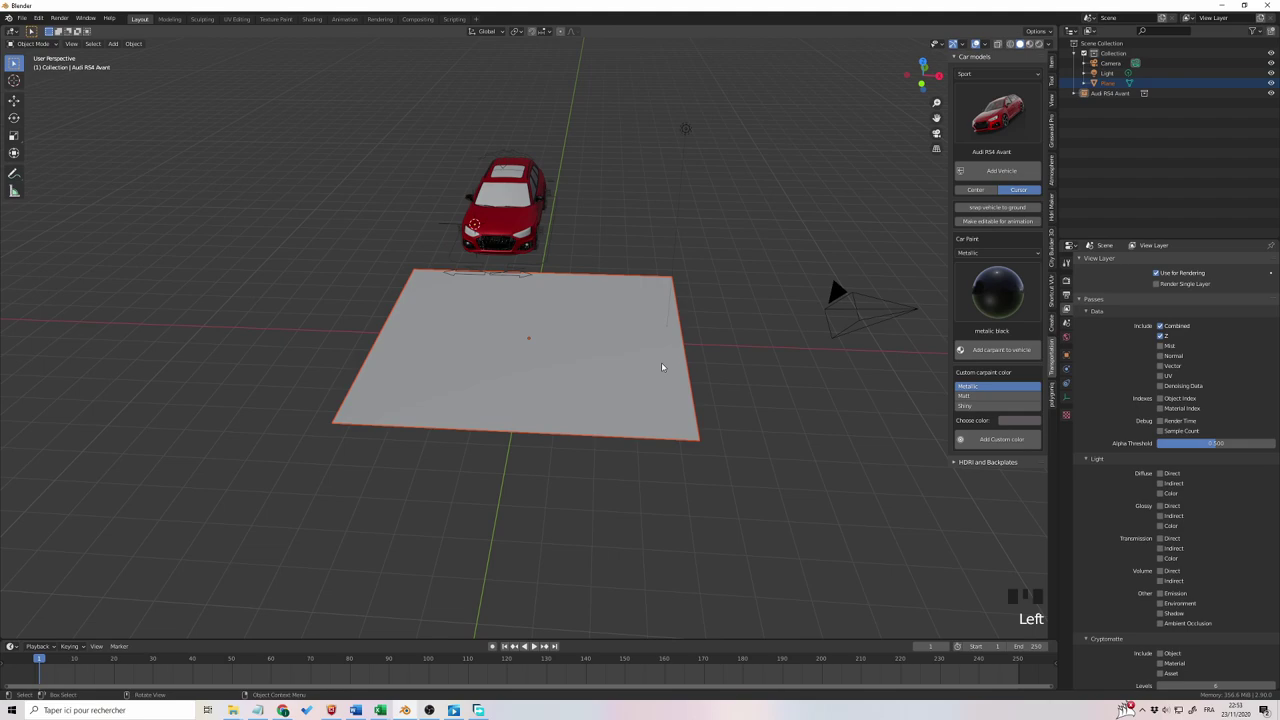
pyautogui.press('s')
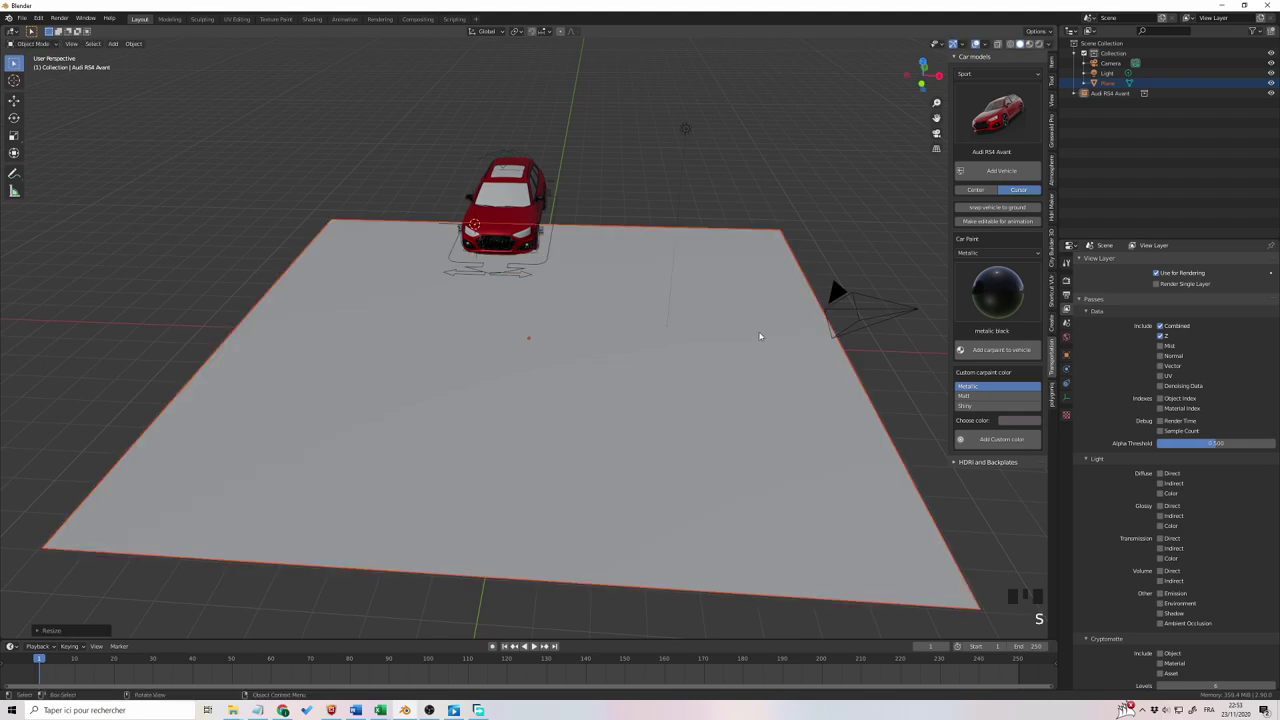
pyautogui.scroll(-3)
pyautogui.click(841, 253)
pyautogui.moveTo(809, 245); pyautogui.dragTo(809, 245)
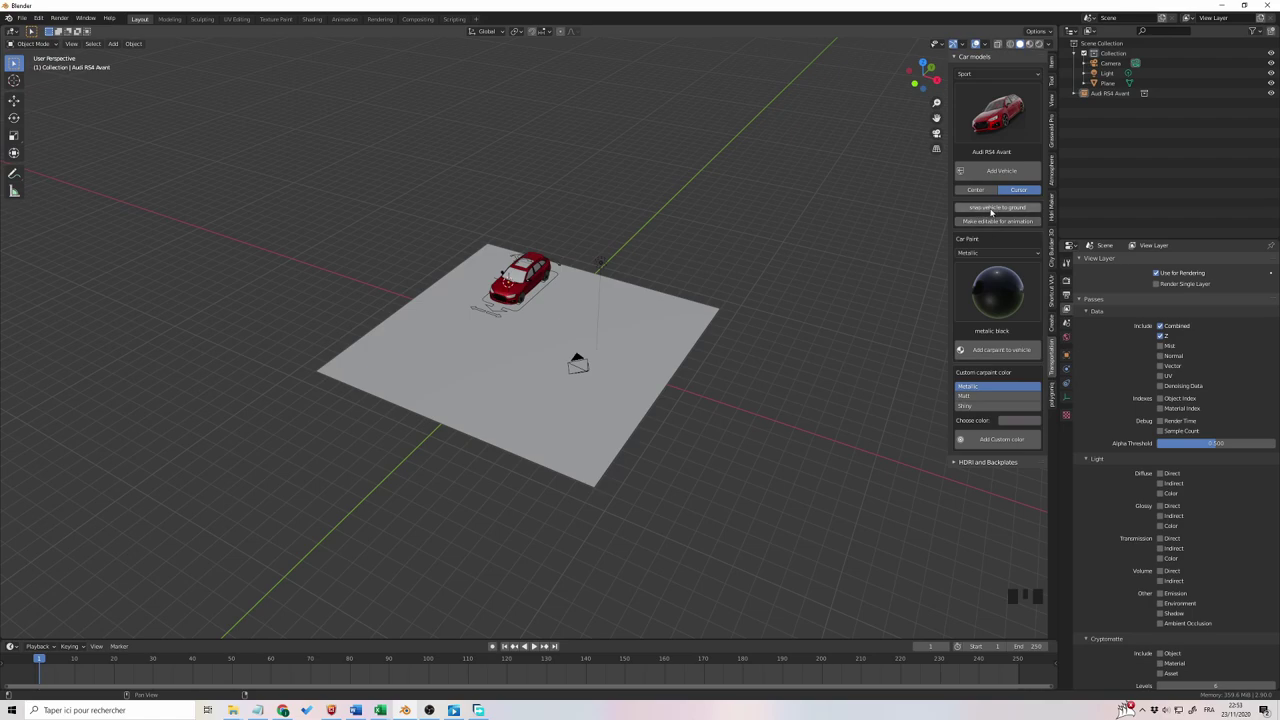
# Step: Snap the Audi onto the ground and start making it editable for animation
pyautogui.click(543, 295)
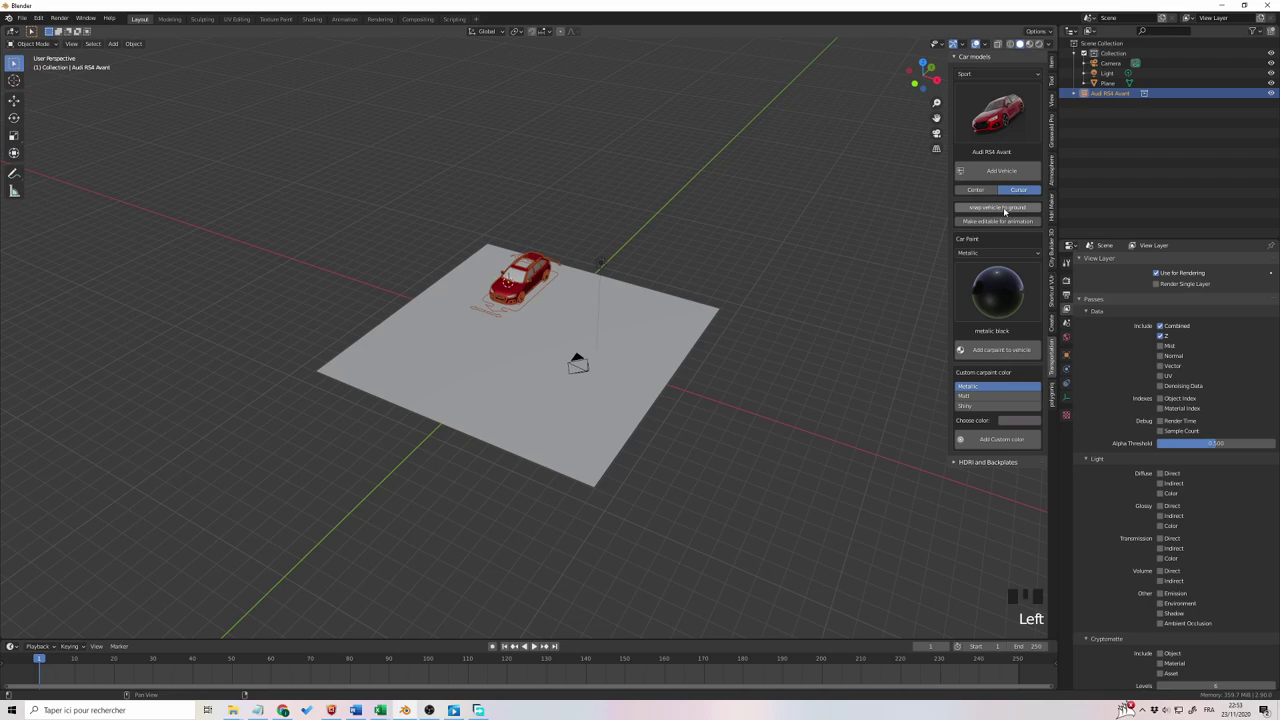
pyautogui.moveTo(1008, 212); pyautogui.dragTo(843, 279)
pyautogui.moveTo(843, 279); pyautogui.dragTo(657, 376)
pyautogui.click(657, 376)
pyautogui.moveTo(776, 399); pyautogui.dragTo(794, 361)
pyautogui.scroll(-3)
pyautogui.moveTo(791, 375); pyautogui.dragTo(973, 223)
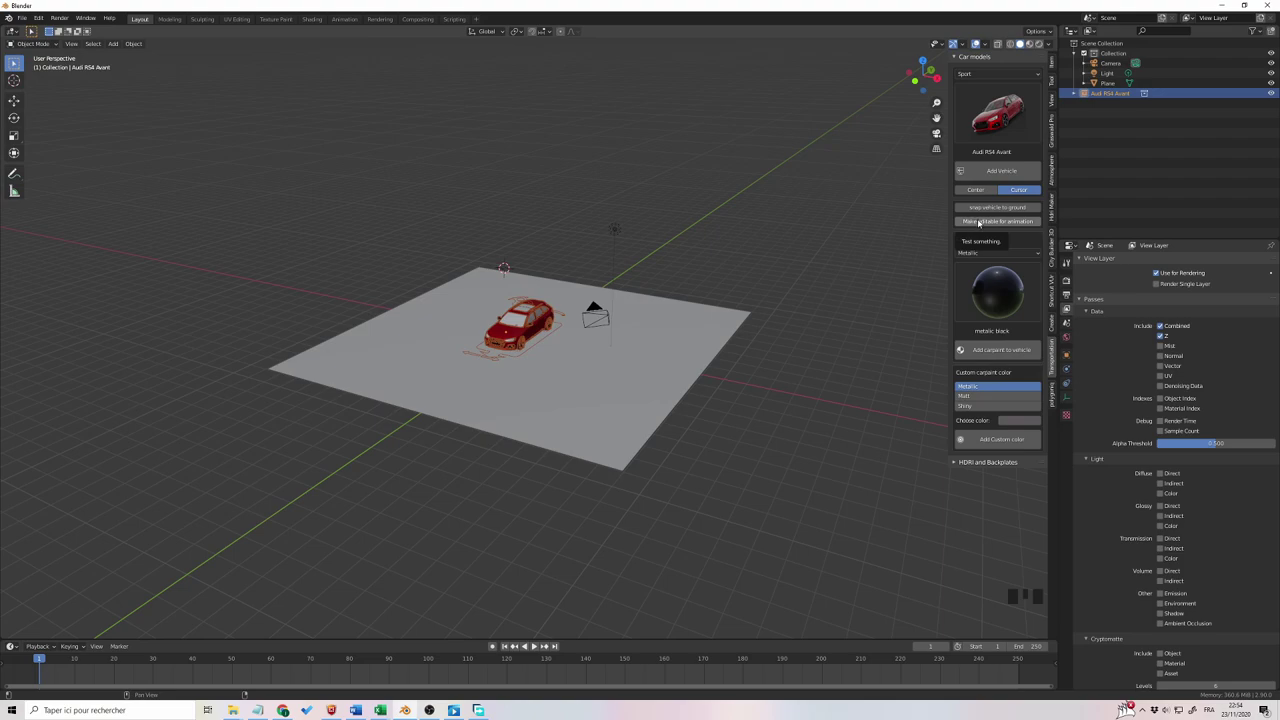
pyautogui.click(817, 309)
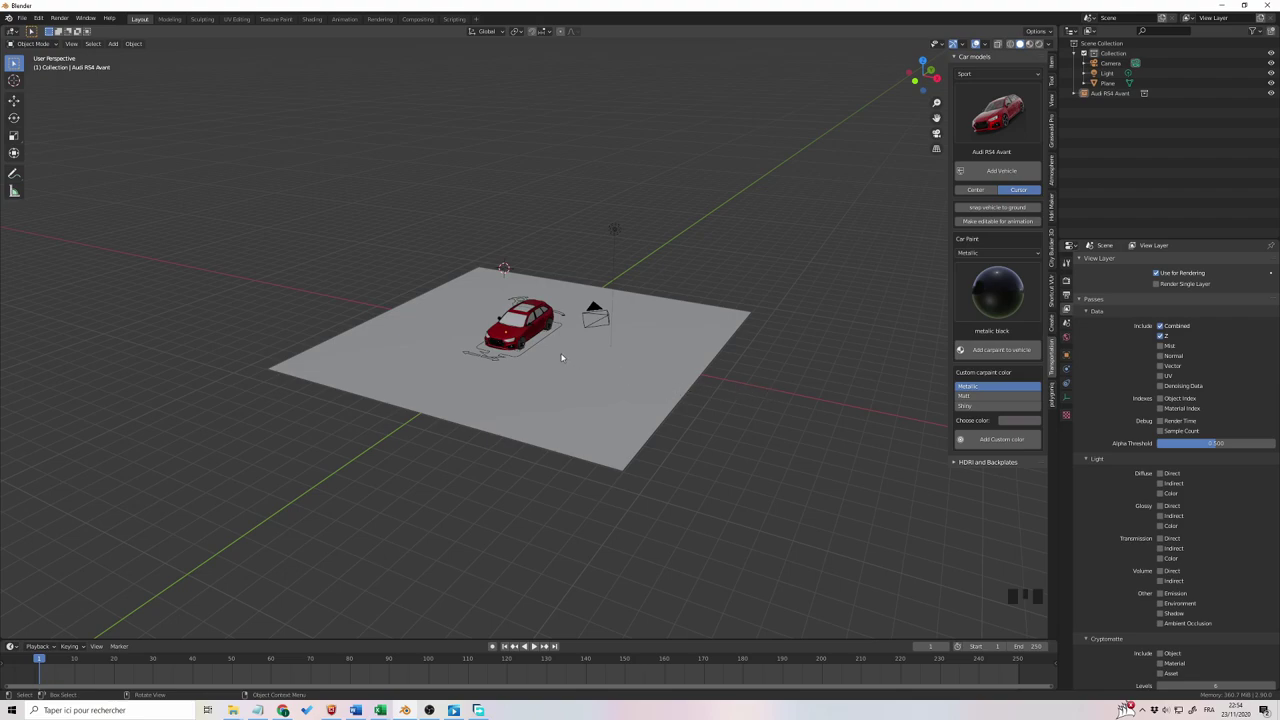
# Step: Expand the Audi collection in the Outliner to reveal its rigged parts
pyautogui.click(545, 345)
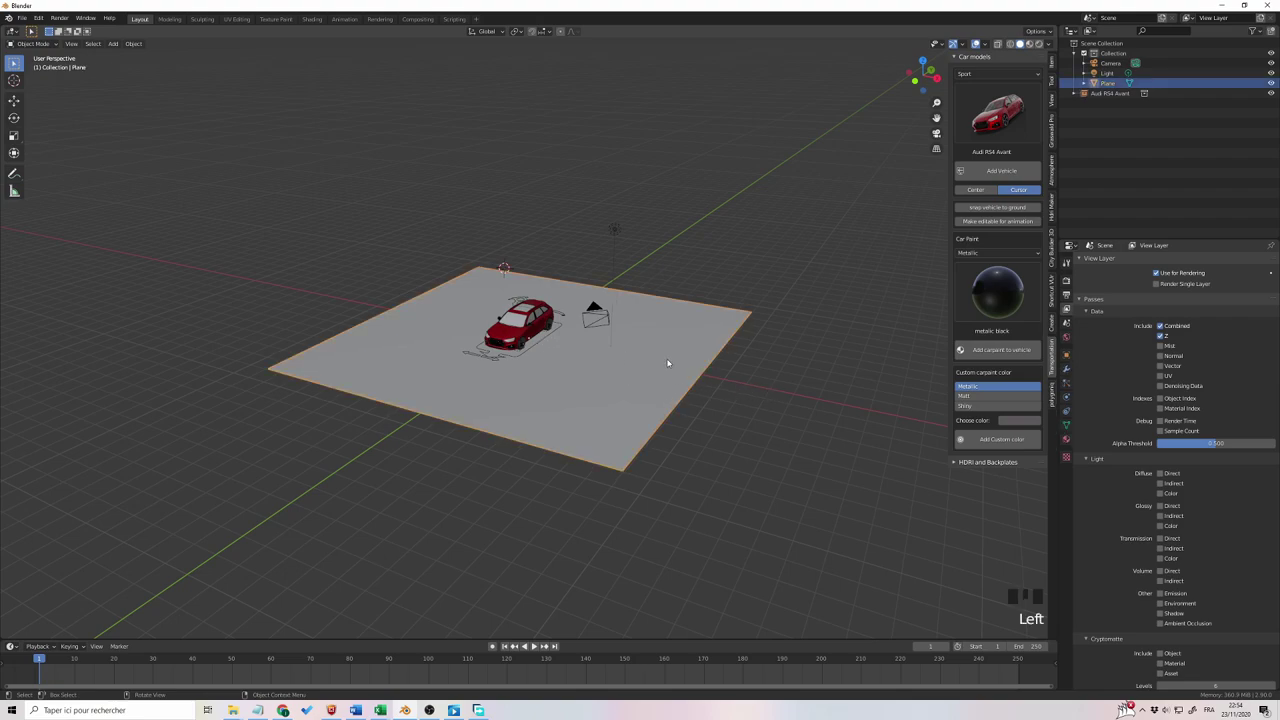
pyautogui.middleClick(786, 423)
pyautogui.moveTo(820, 354); pyautogui.dragTo(1141, 175)
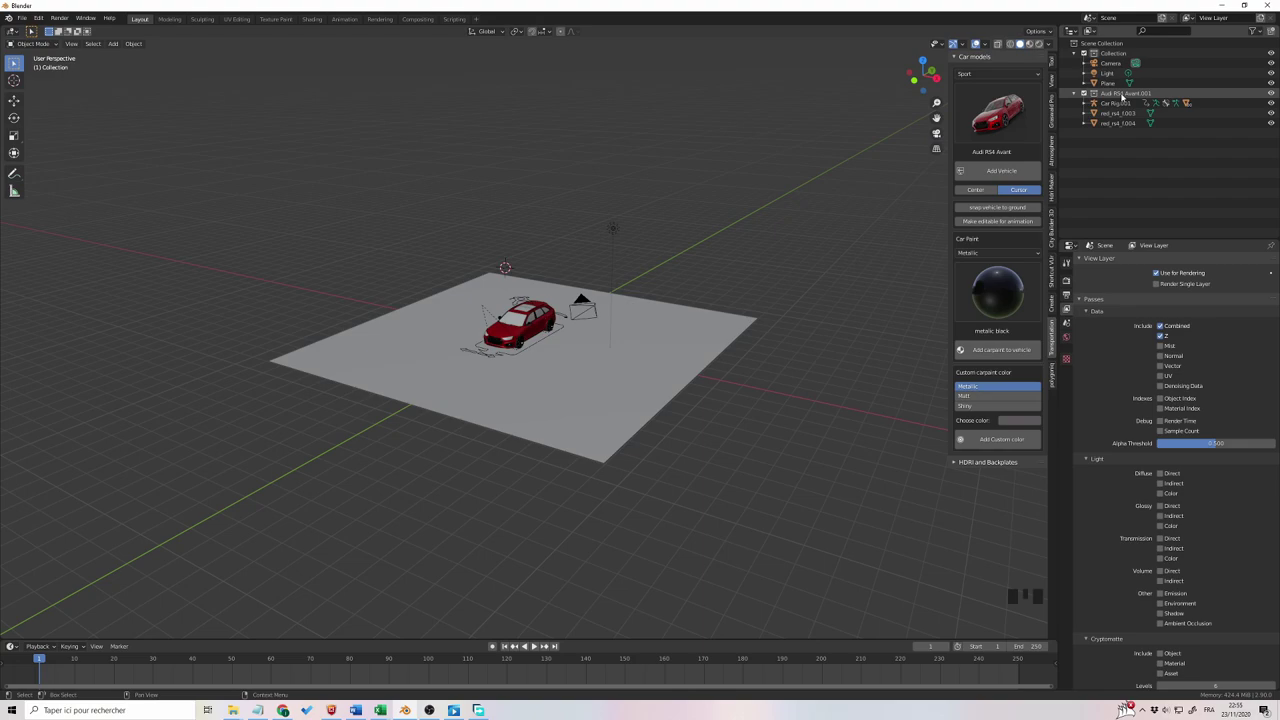
pyautogui.click(1131, 97)
pyautogui.click(1111, 107)
pyautogui.click(1077, 97)
pyautogui.scroll(3)
pyautogui.click(734, 161)
pyautogui.moveTo(678, 277); pyautogui.dragTo(751, 213)
pyautogui.click(751, 213)
# Step: Select the Audi body and choose metallic pink in Car Paint
pyautogui.moveTo(787, 244); pyautogui.dragTo(467, 347)
pyautogui.click(467, 347)
pyautogui.scroll(-3)
pyautogui.moveTo(869, 257); pyautogui.dragTo(796, 269)
pyautogui.scroll(3)
pyautogui.scroll(-3)
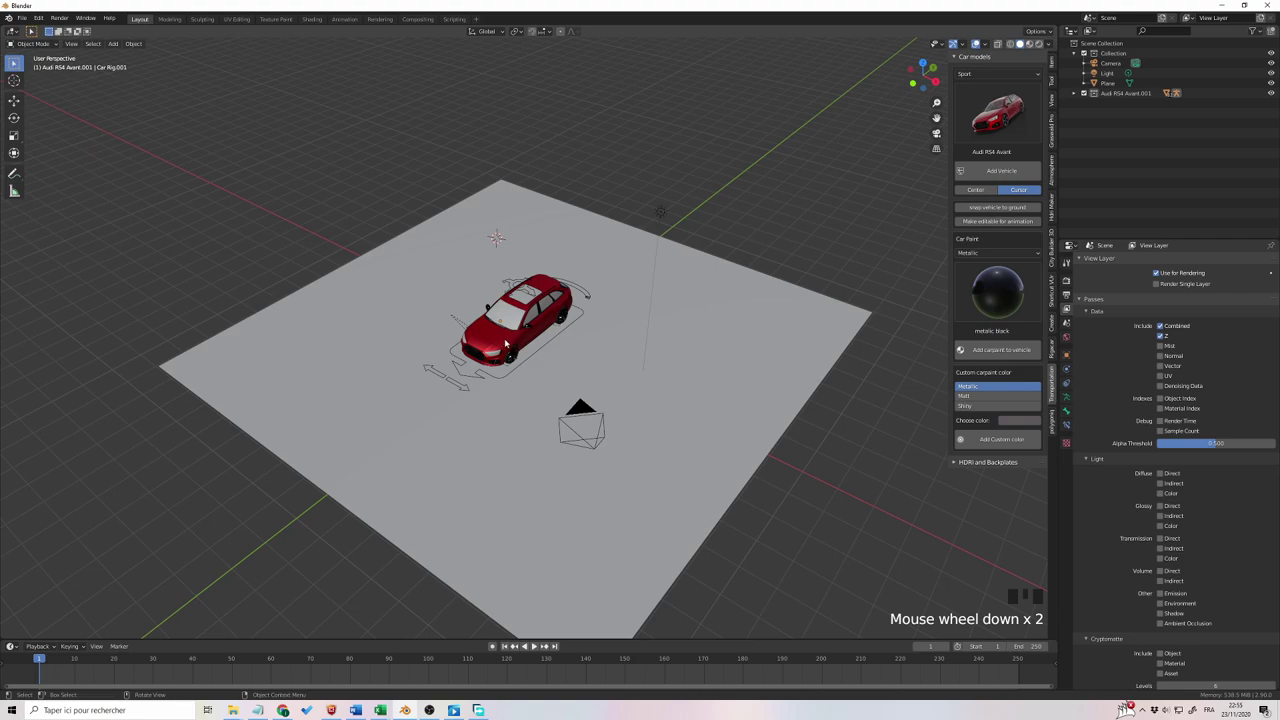
pyautogui.click(507, 343)
pyautogui.moveTo(831, 229); pyautogui.dragTo(1011, 257)
pyautogui.moveTo(1011, 257); pyautogui.dragTo(1017, 243)
pyautogui.moveTo(999, 255); pyautogui.dragTo(977, 395)
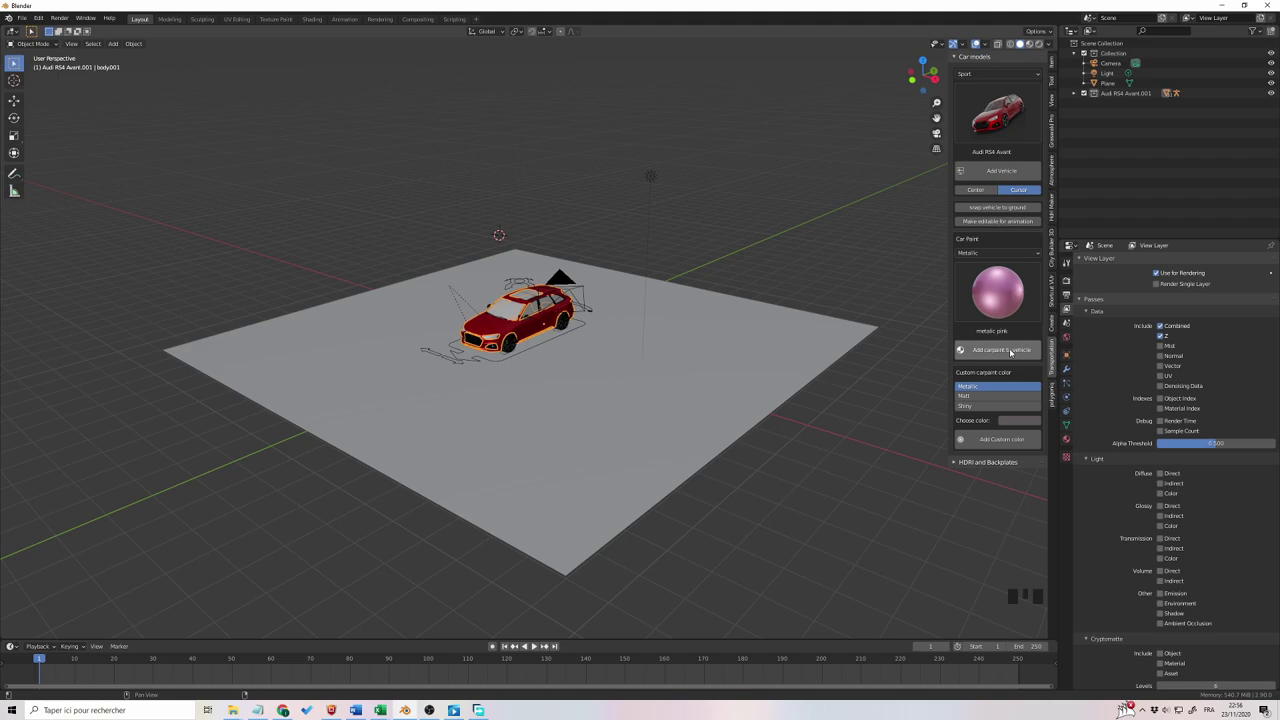
# Step: Apply the metallic pink paint to the Audi body and check it in the viewport
pyautogui.click(1012, 353)
pyautogui.moveTo(777, 285); pyautogui.dragTo(753, 352)
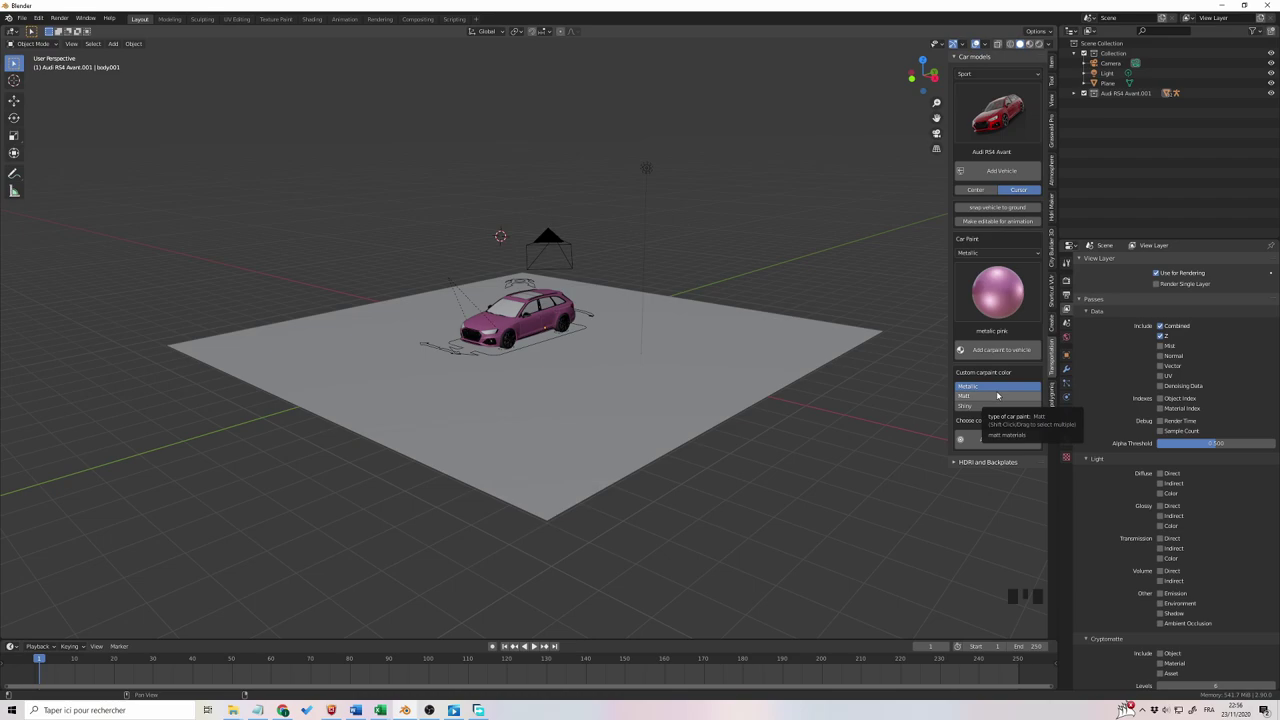
# Step: Select the pink Audi and pick a blue shade in the Choose color swatch
pyautogui.click(1026, 423)
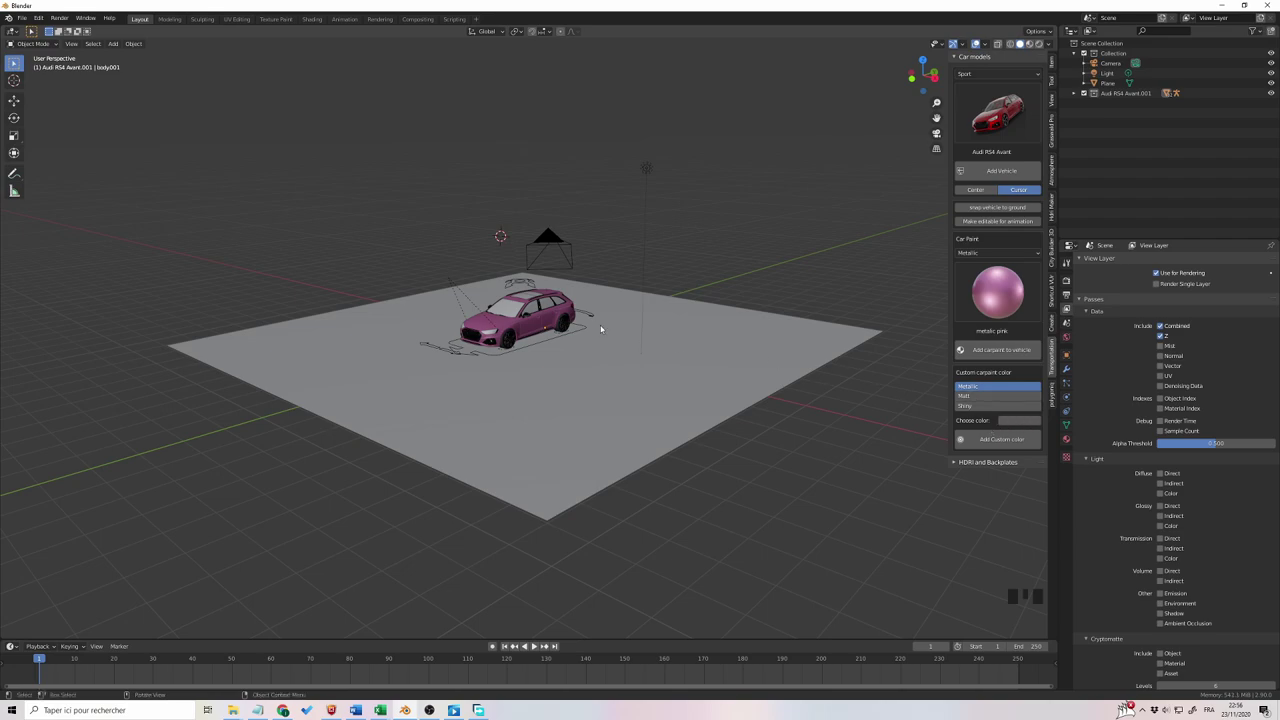
pyautogui.click(563, 319)
pyautogui.click(1012, 425)
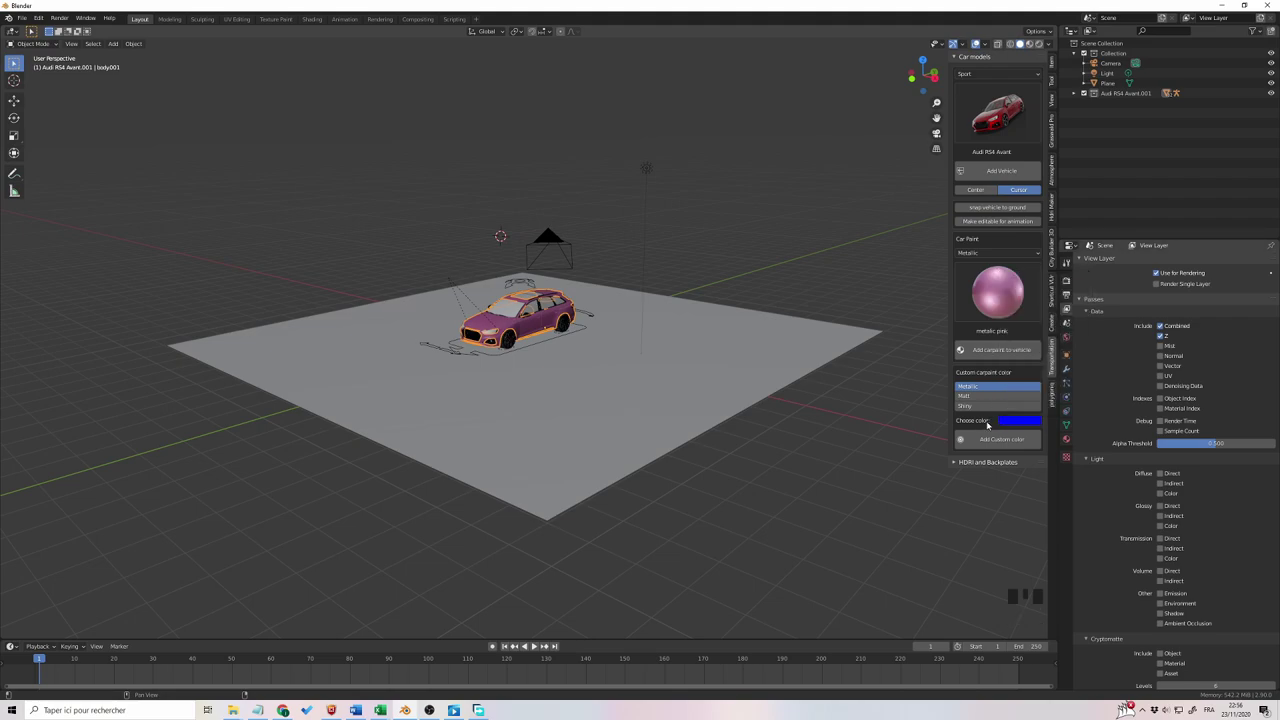
pyautogui.moveTo(1007, 443); pyautogui.dragTo(863, 475)
pyautogui.moveTo(845, 463); pyautogui.dragTo(807, 429)
# Step: Add the custom blue colour to repaint the Audi body
pyautogui.scroll(-3)
pyautogui.moveTo(819, 449); pyautogui.dragTo(825, 258)
pyautogui.click(825, 258)
pyautogui.moveTo(833, 297); pyautogui.dragTo(1003, 71)
pyautogui.click(1003, 71)
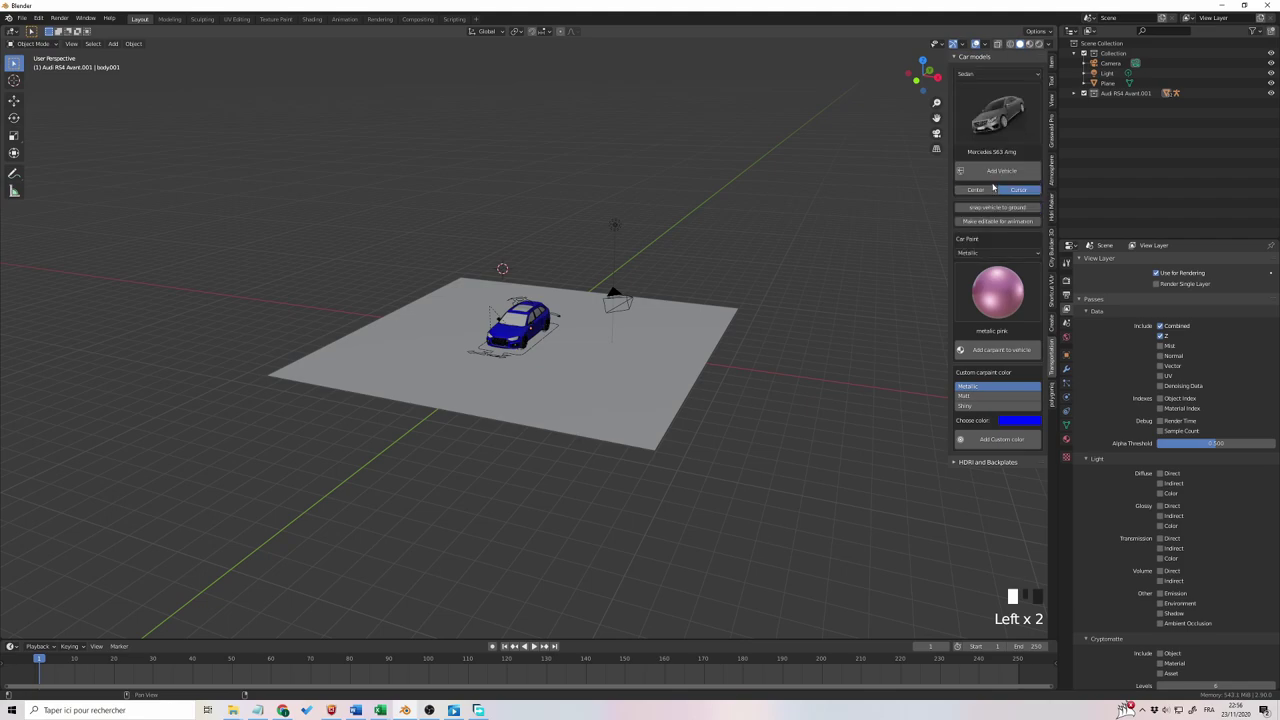
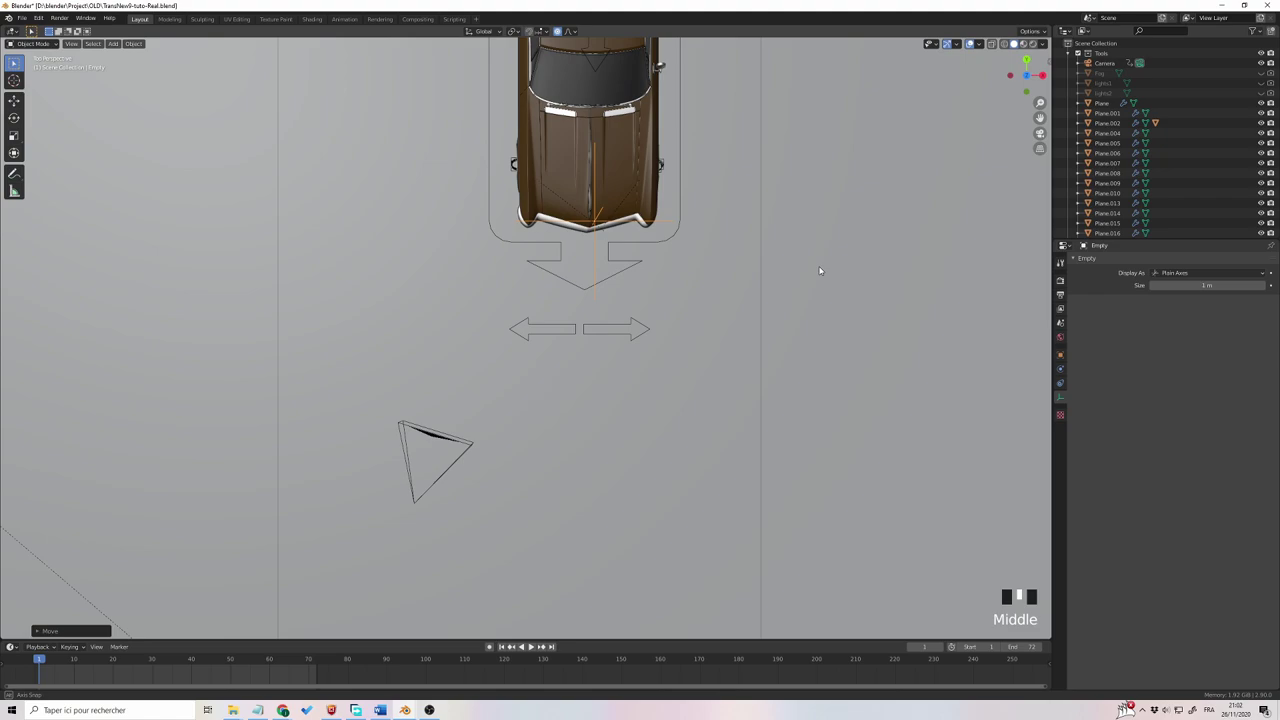
# Step: Nudge the empty in top view and look through the scene camera
pyautogui.press('KP_7')
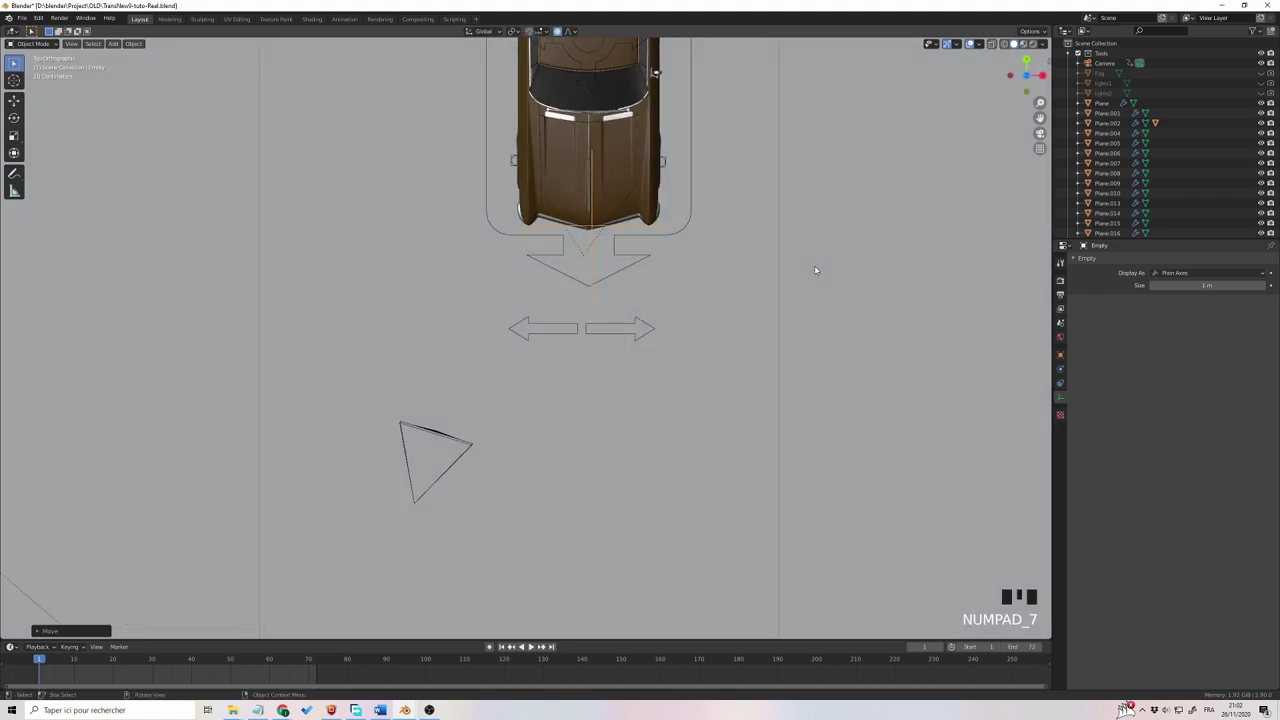
pyautogui.press('g')
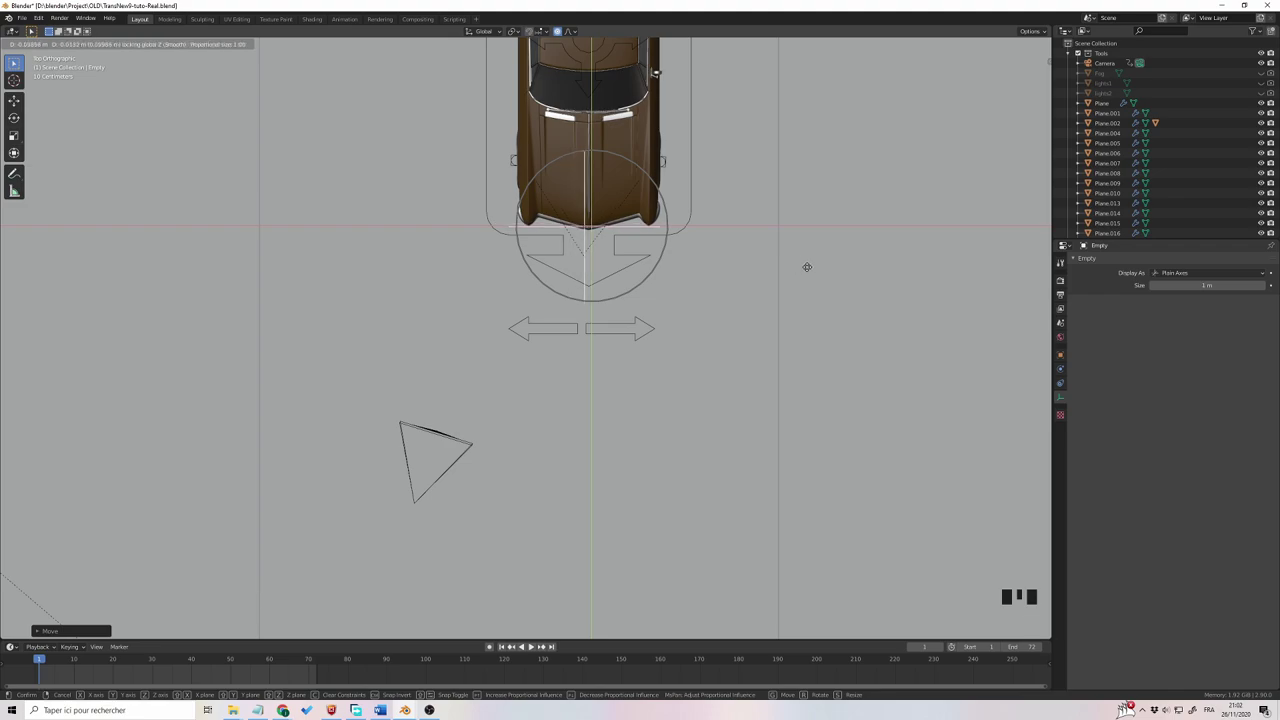
pyautogui.press('KP_0')
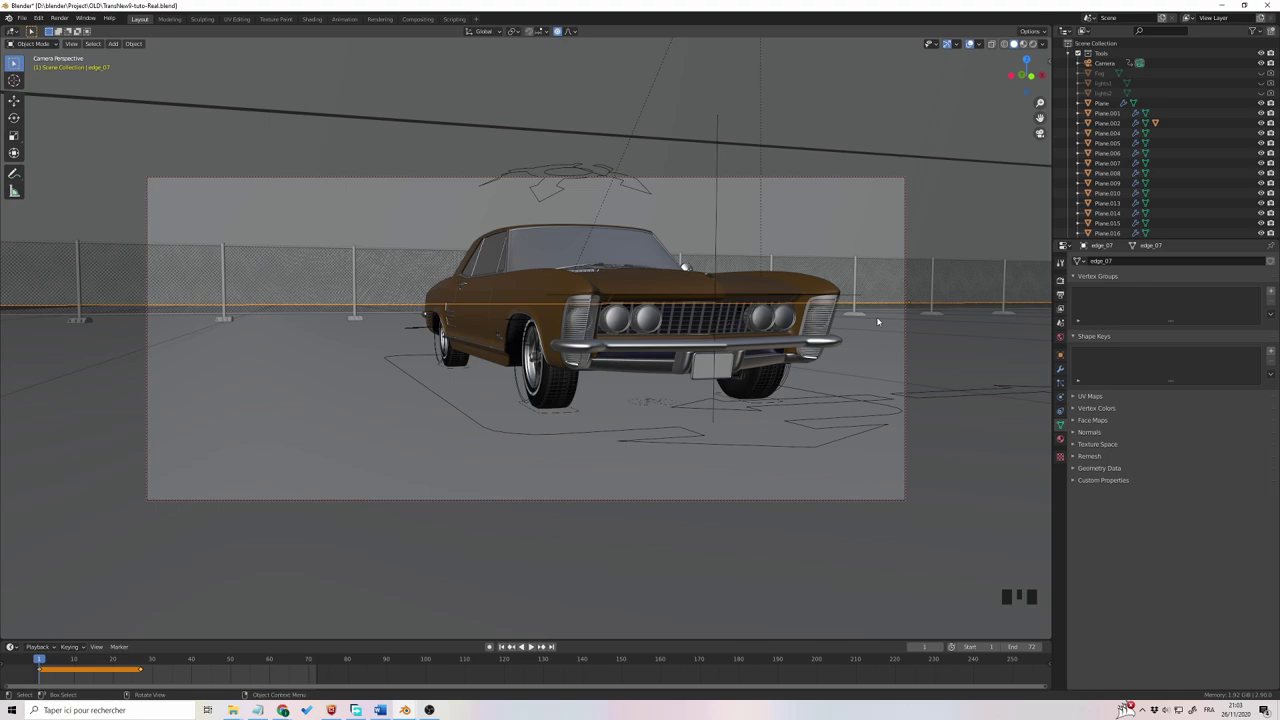
# Step: Select the camera and turn on its Depth of Field
pyautogui.click(856, 256)
pyautogui.scroll(3)
pyautogui.click(1108, 66)
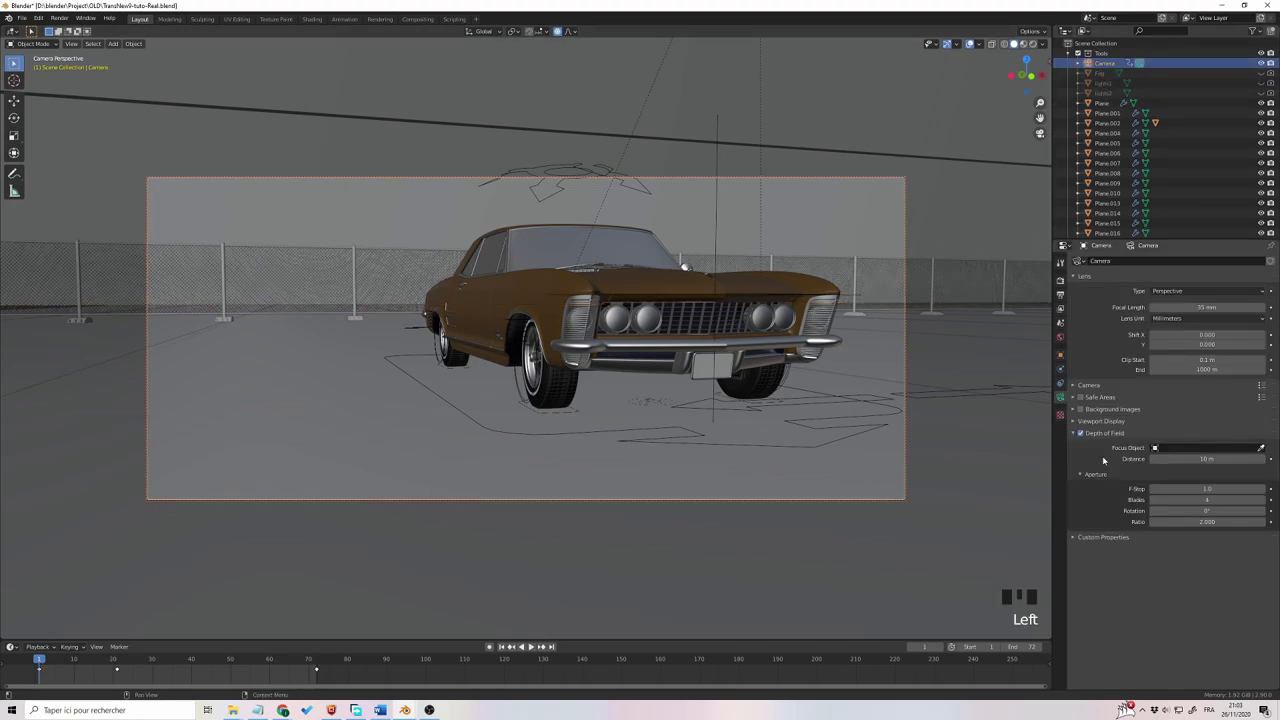
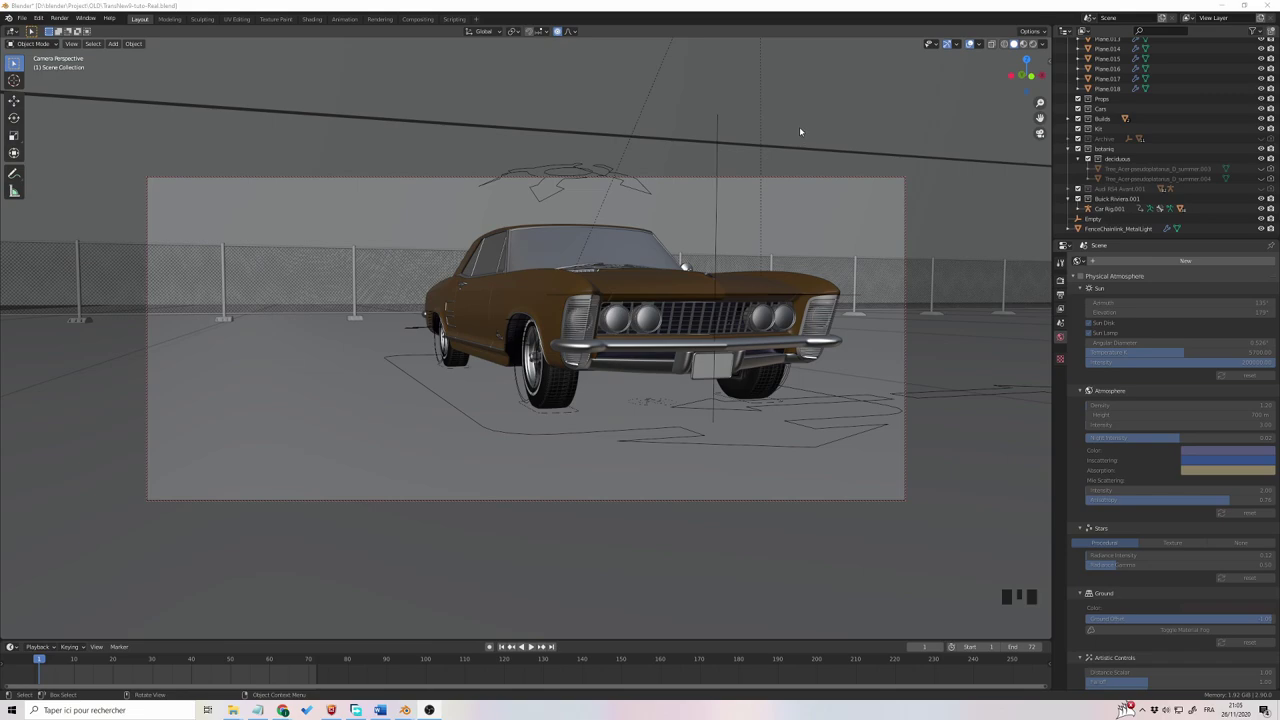
# Step: Leave camera view and add a point light over the parking lot
pyautogui.click(805, 107)
pyautogui.press('KP_0')
pyautogui.scroll(-3)
pyautogui.moveTo(784, 169); pyautogui.dragTo(801, 233)
pyautogui.press('shift+a')
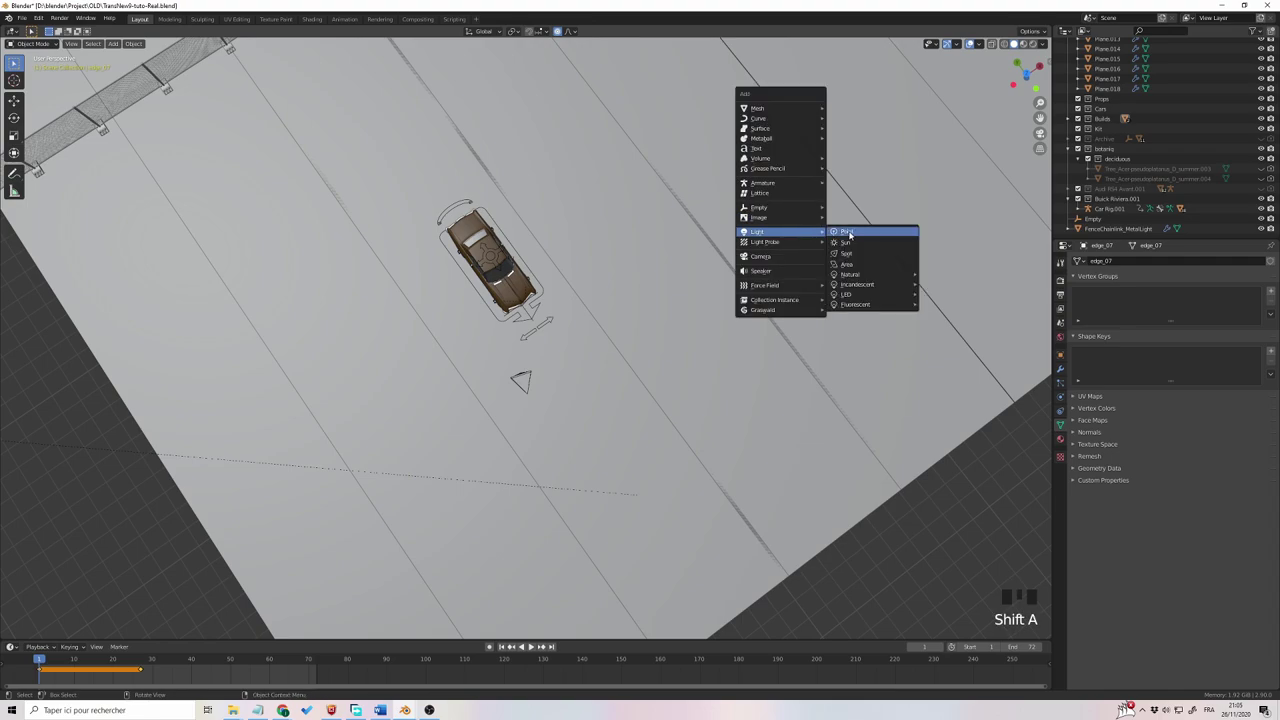
pyautogui.middleClick(685, 335)
pyautogui.scroll(-3)
pyautogui.middleClick(686, 336)
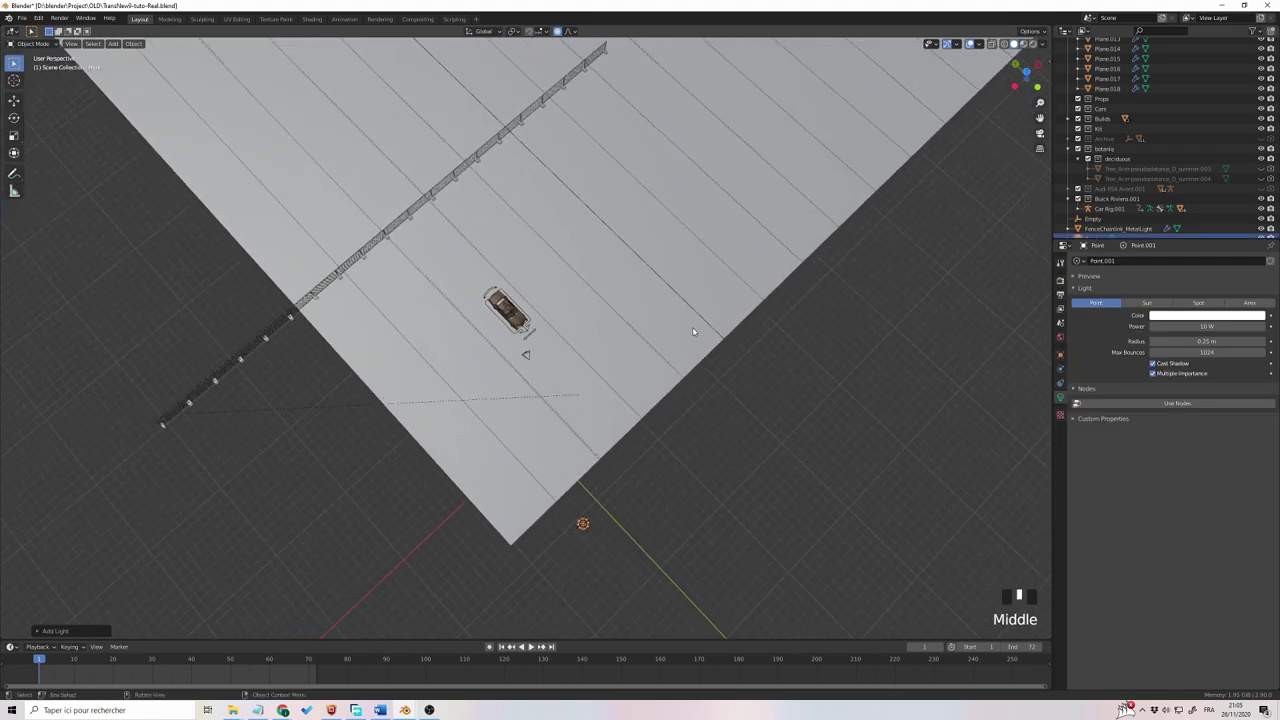
# Step: Move the light above the Buick, set its power to 500 W and return to camera view
pyautogui.press('g')
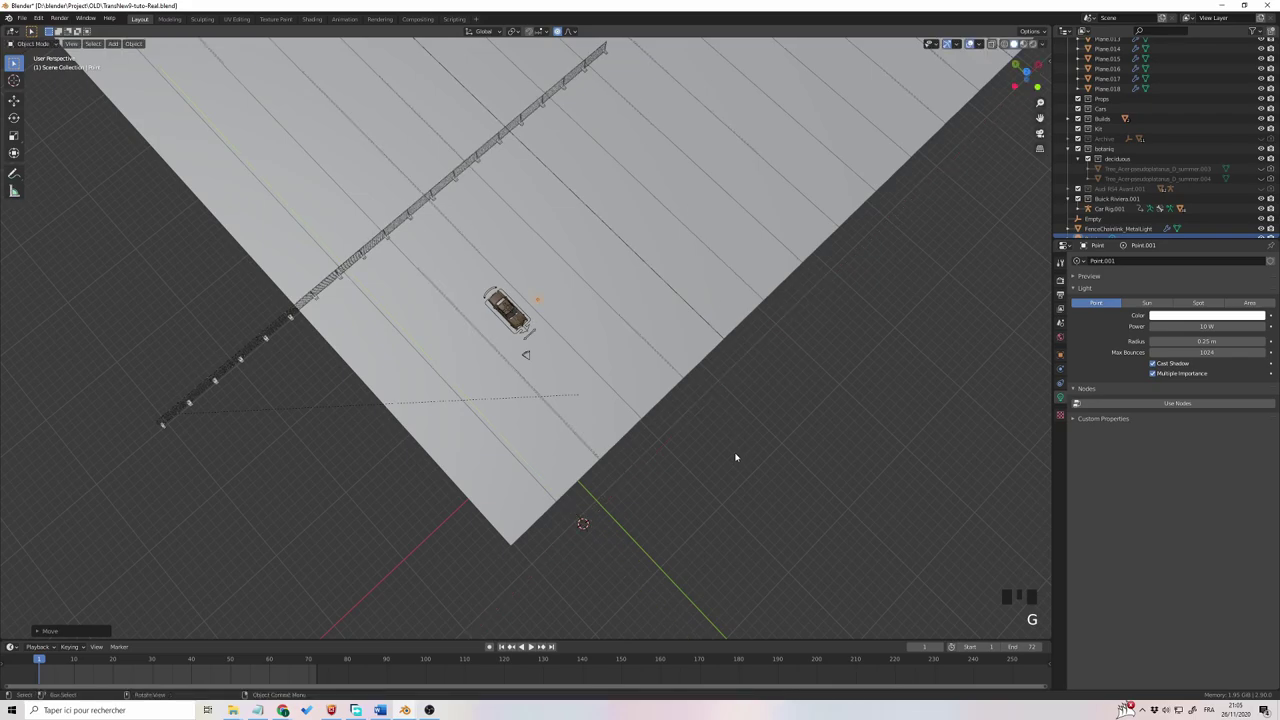
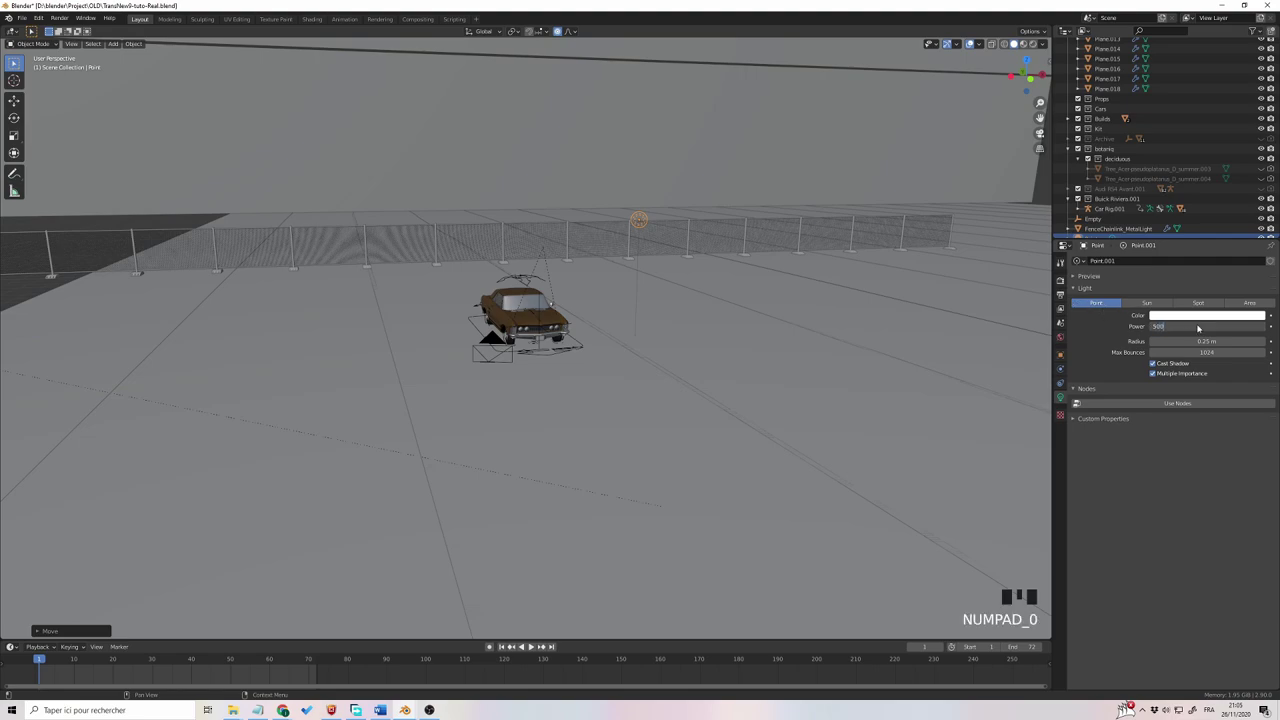
pyautogui.press('KP_0')
pyautogui.press('KP_0')
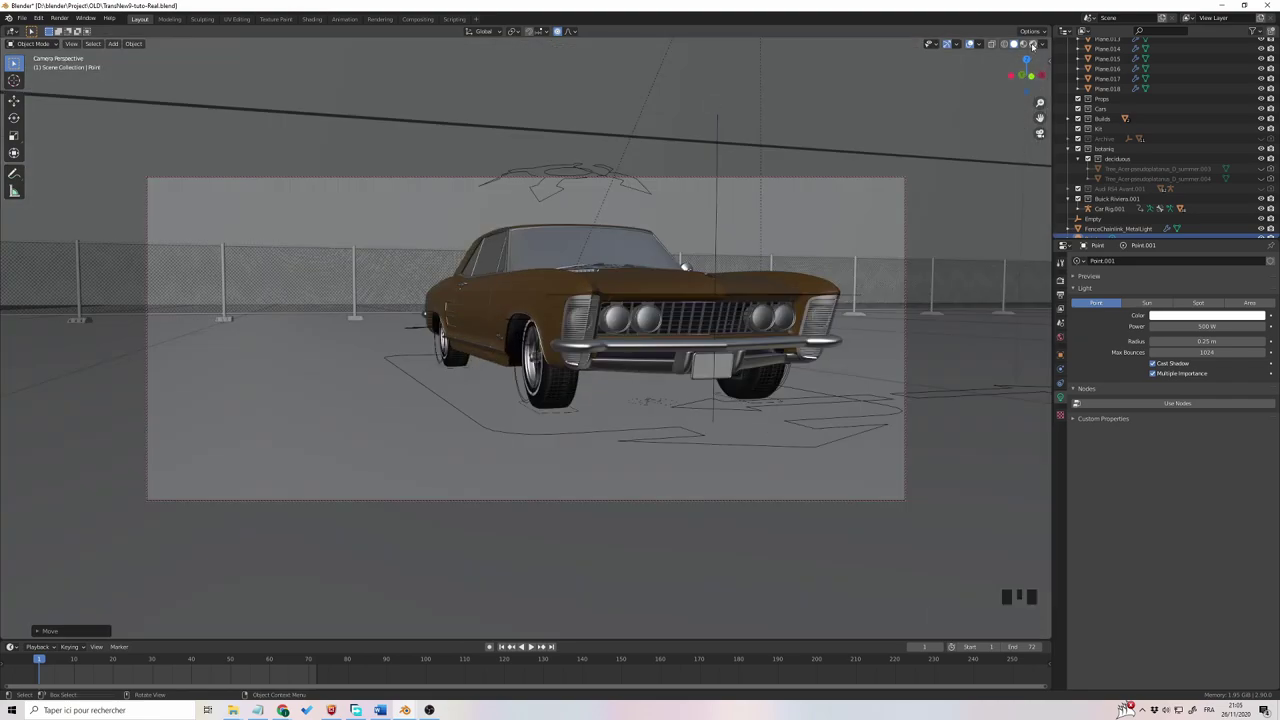
# Step: Preview the night scene through the camera in Rendered shading
pyautogui.click(1036, 47)
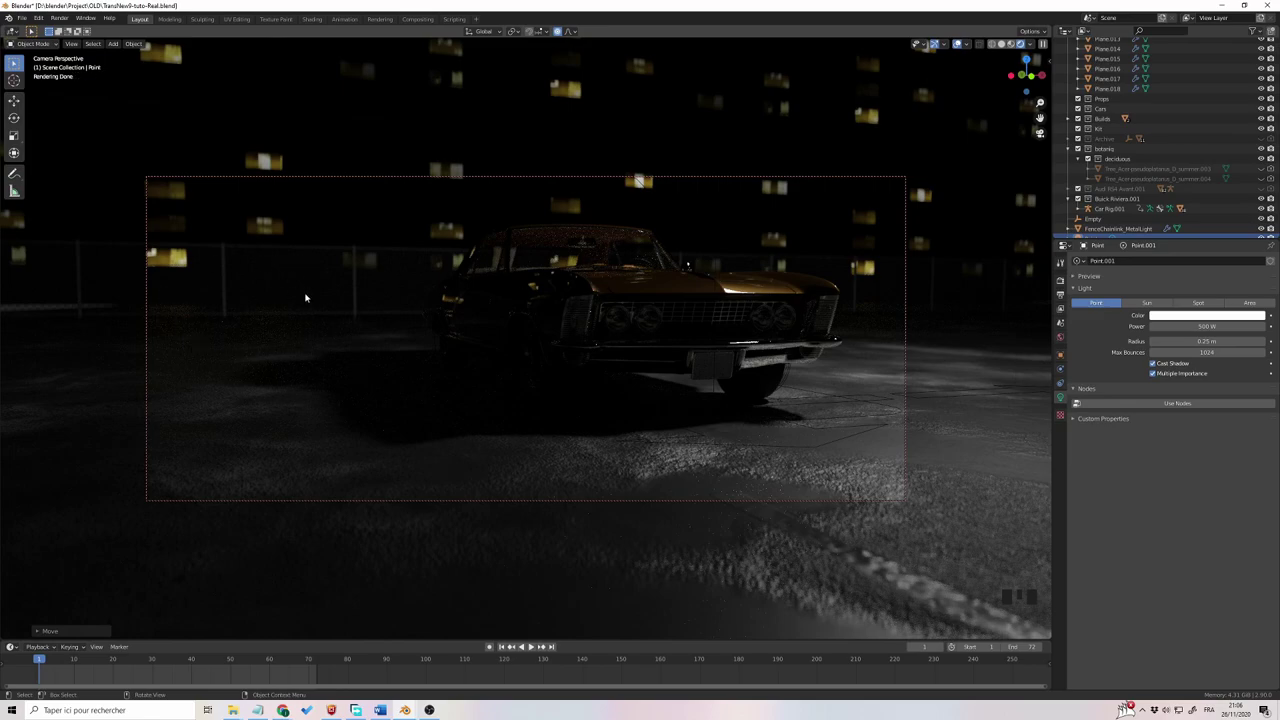
pyautogui.scroll(3)
pyautogui.scroll(-3)
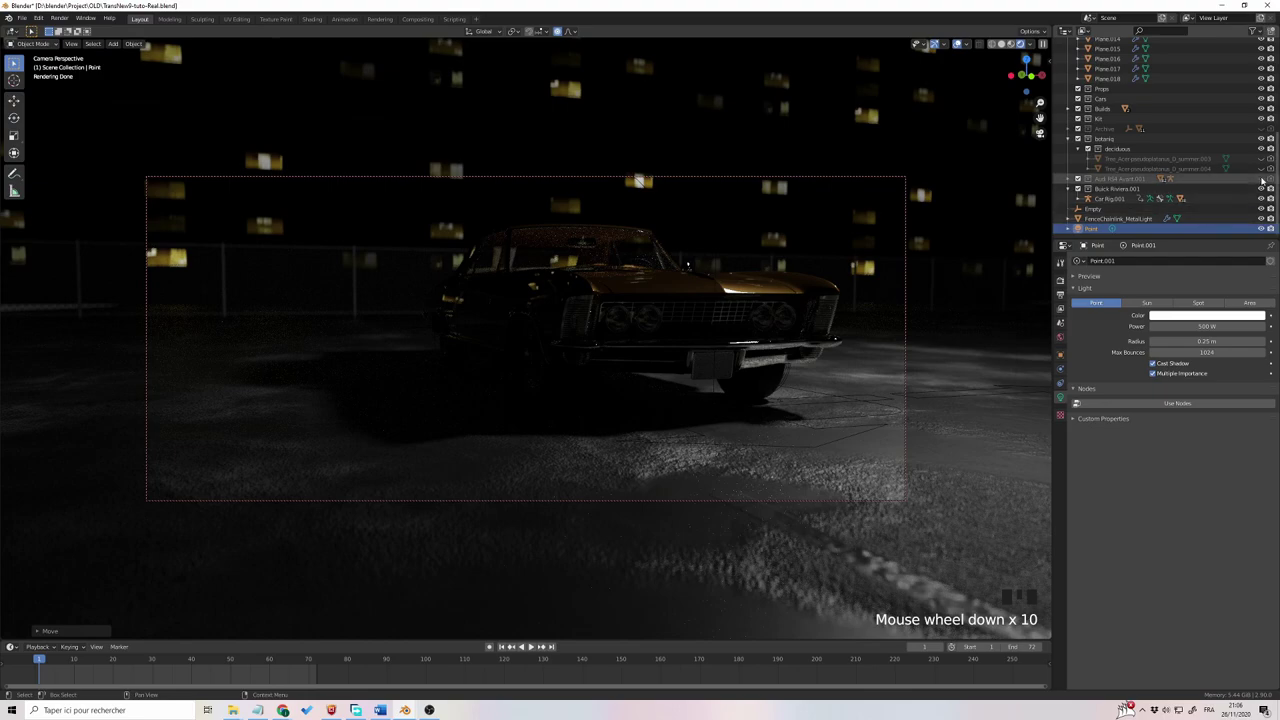
# Step: Unhide Audi RS4 Avant.001 in the Outliner and switch to Wireframe shading
pyautogui.click(1263, 180)
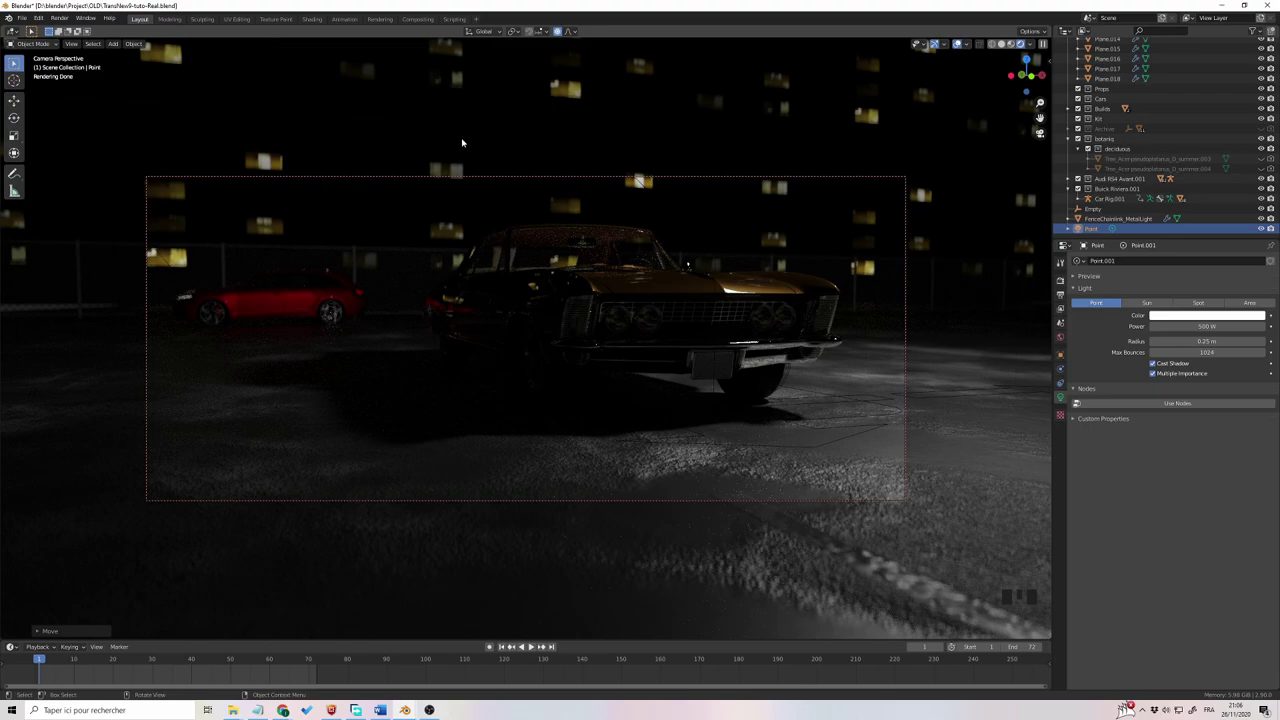
pyautogui.scroll(3)
pyautogui.scroll(-3)
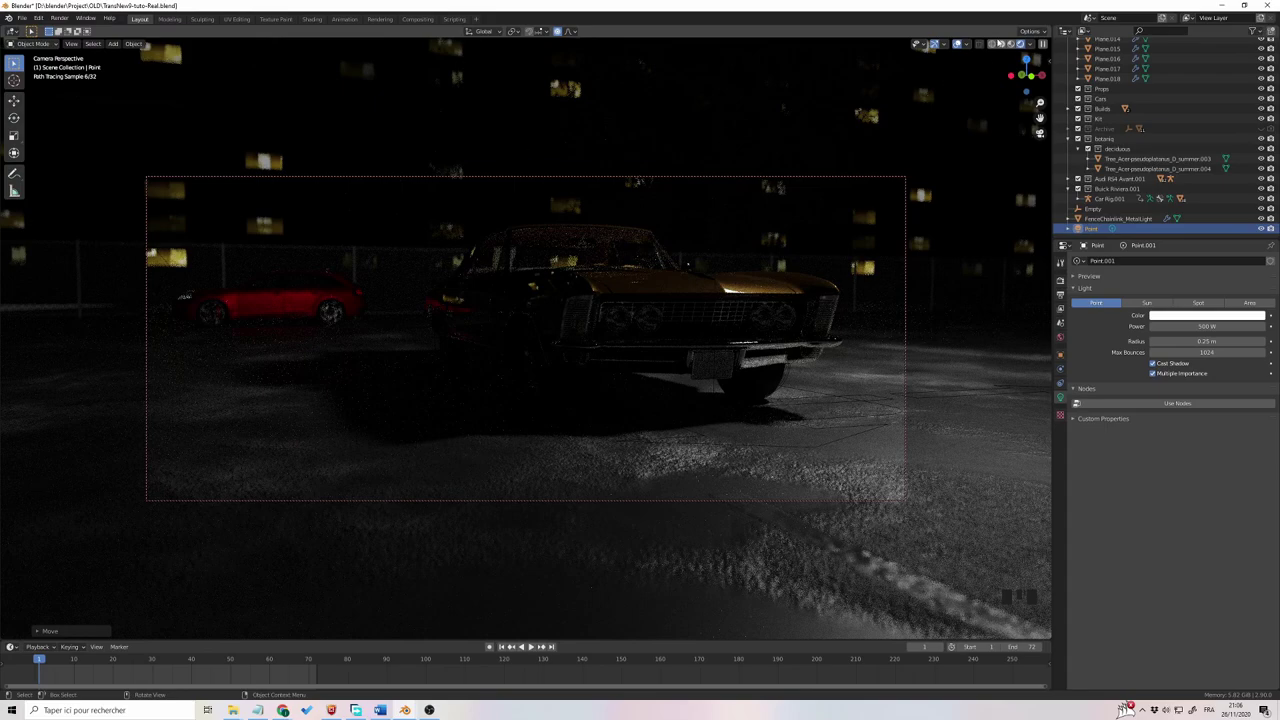
pyautogui.click(1007, 47)
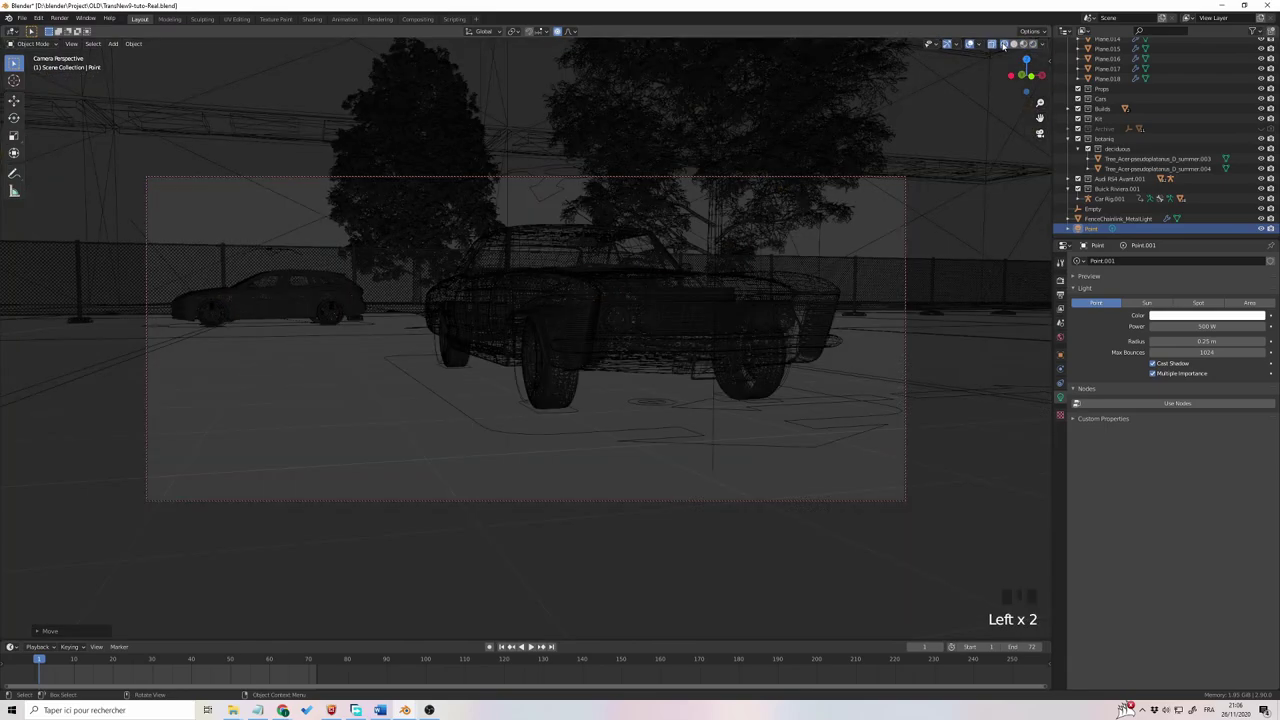
# Step: Switch the viewport shading to show the whole parking lot with both cars
pyautogui.click(1017, 49)
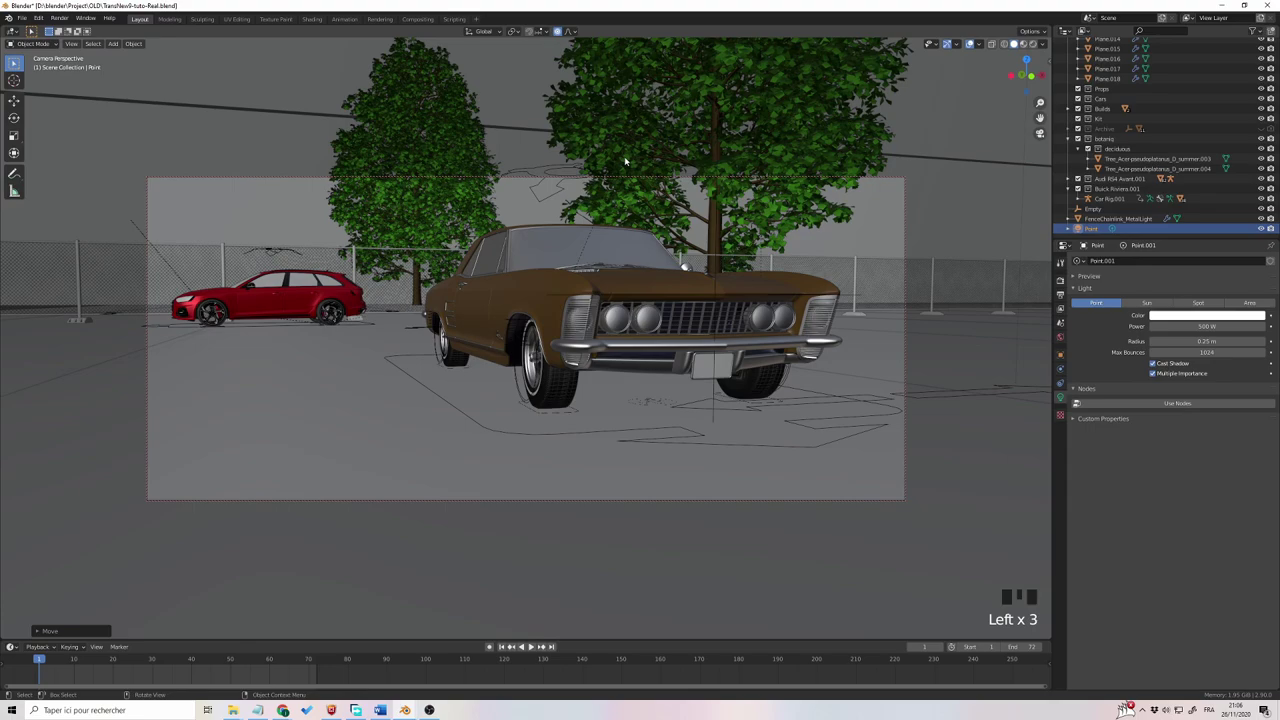
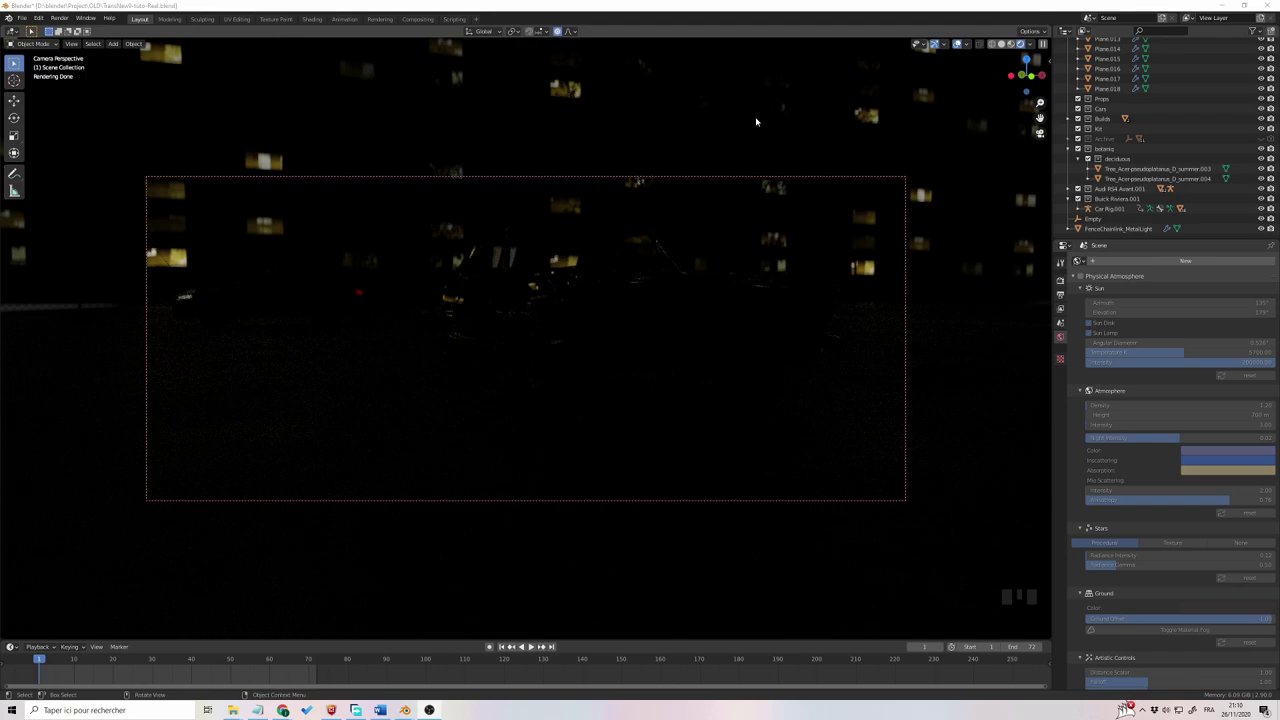
# Step: Reveal the sidebar and switch to the HDRI Maker add-on panel
pyautogui.click(896, 101)
pyautogui.press('n')
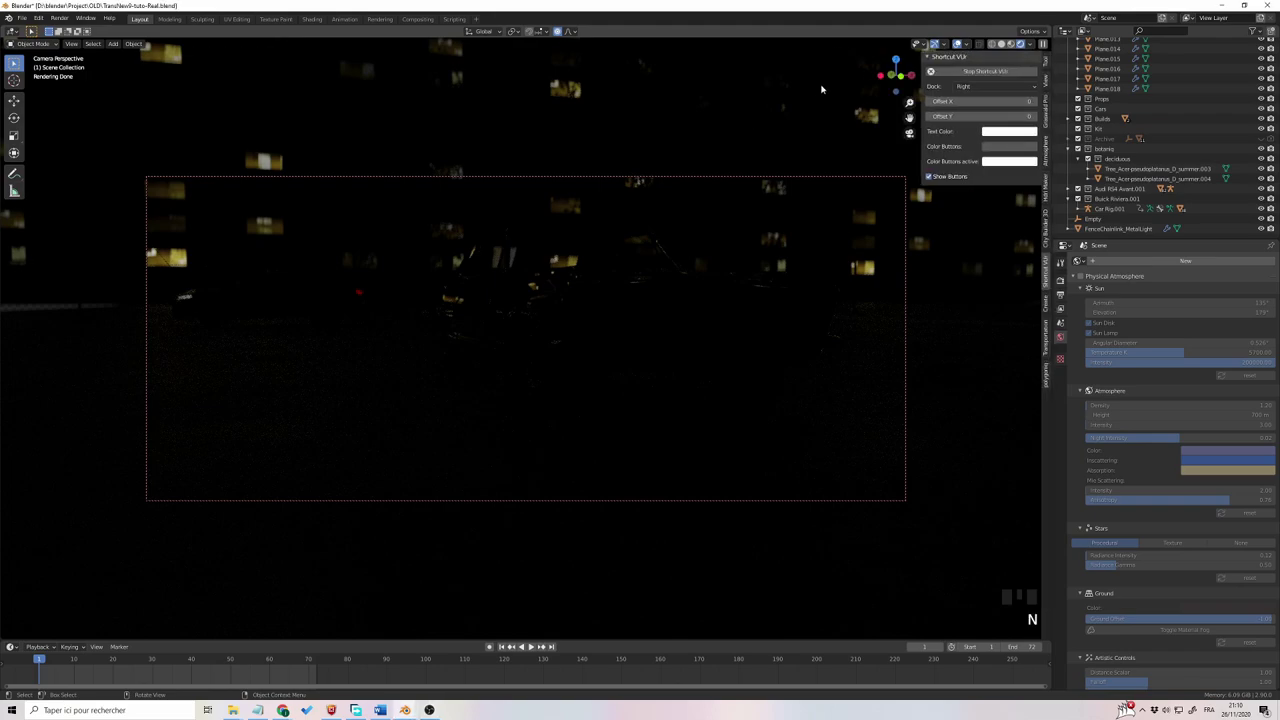
pyautogui.click(1049, 192)
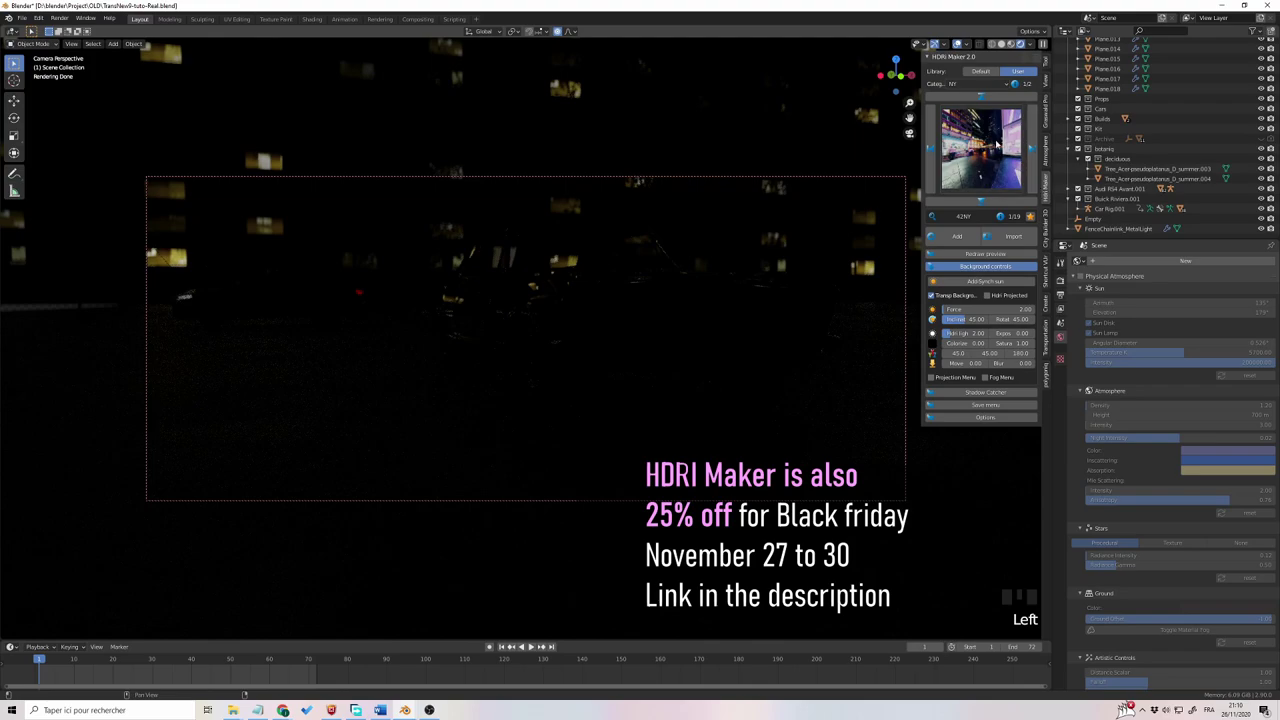
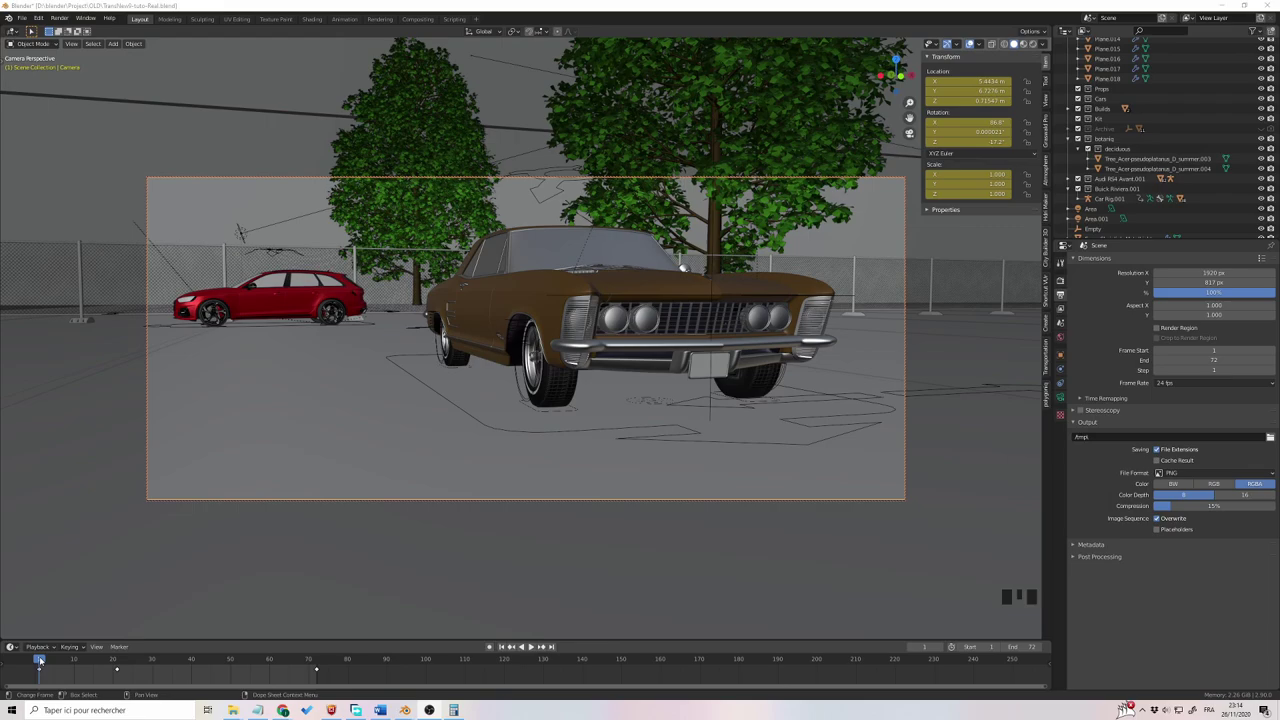
# Step: Scrub the timeline around frame 21 and play back the camera move once
pyautogui.moveTo(42, 661); pyautogui.dragTo(42, 667)
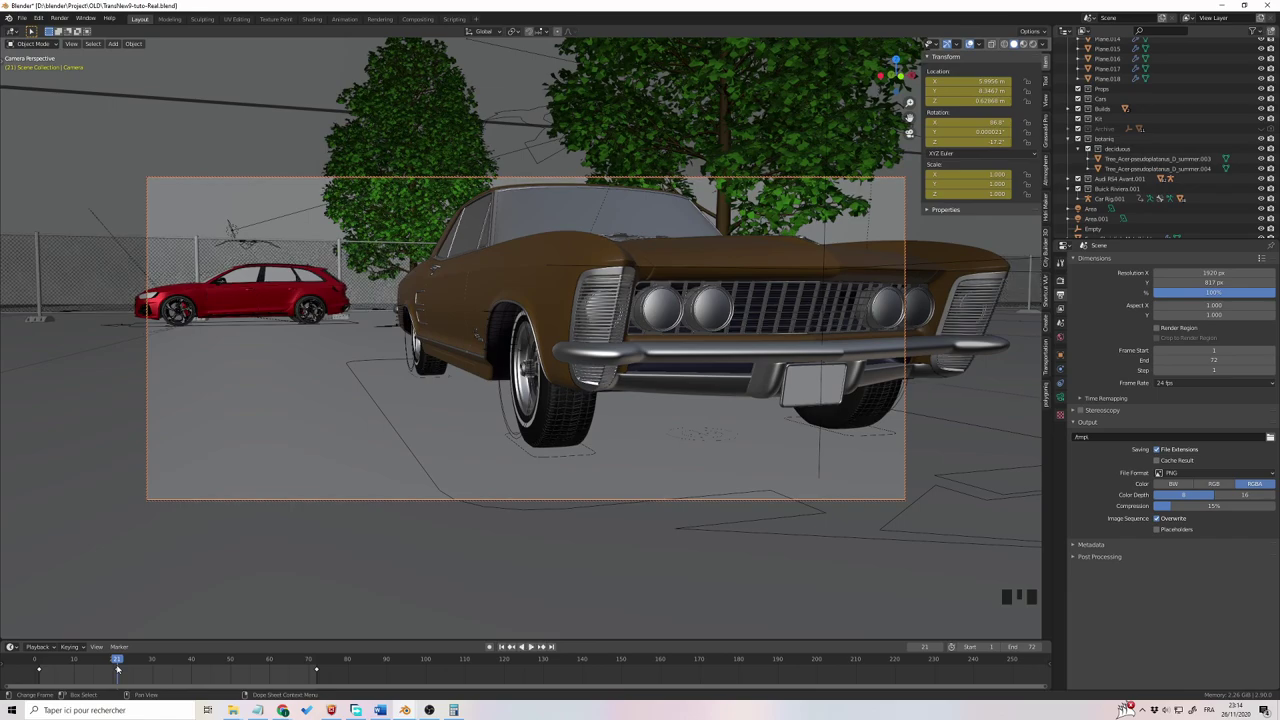
pyautogui.moveTo(119, 664); pyautogui.dragTo(911, 472)
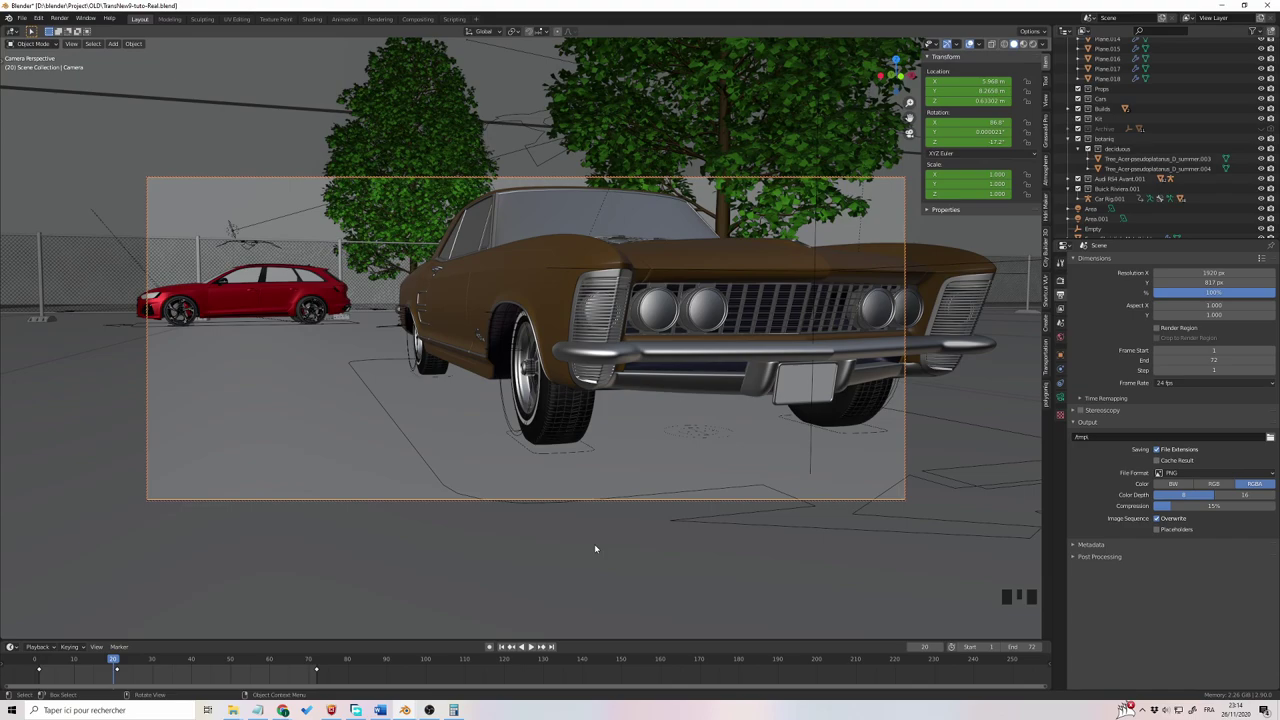
pyautogui.moveTo(43, 664); pyautogui.dragTo(122, 664)
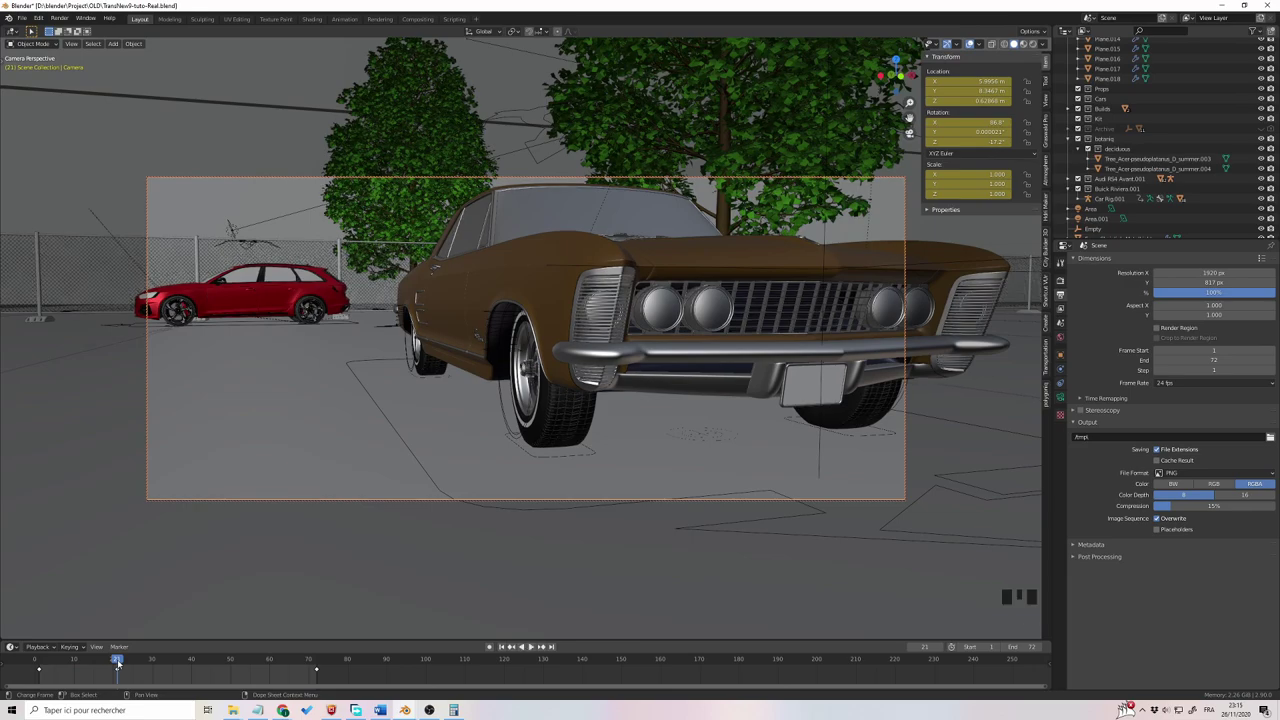
pyautogui.moveTo(317, 661); pyautogui.dragTo(121, 665)
pyautogui.press('space')
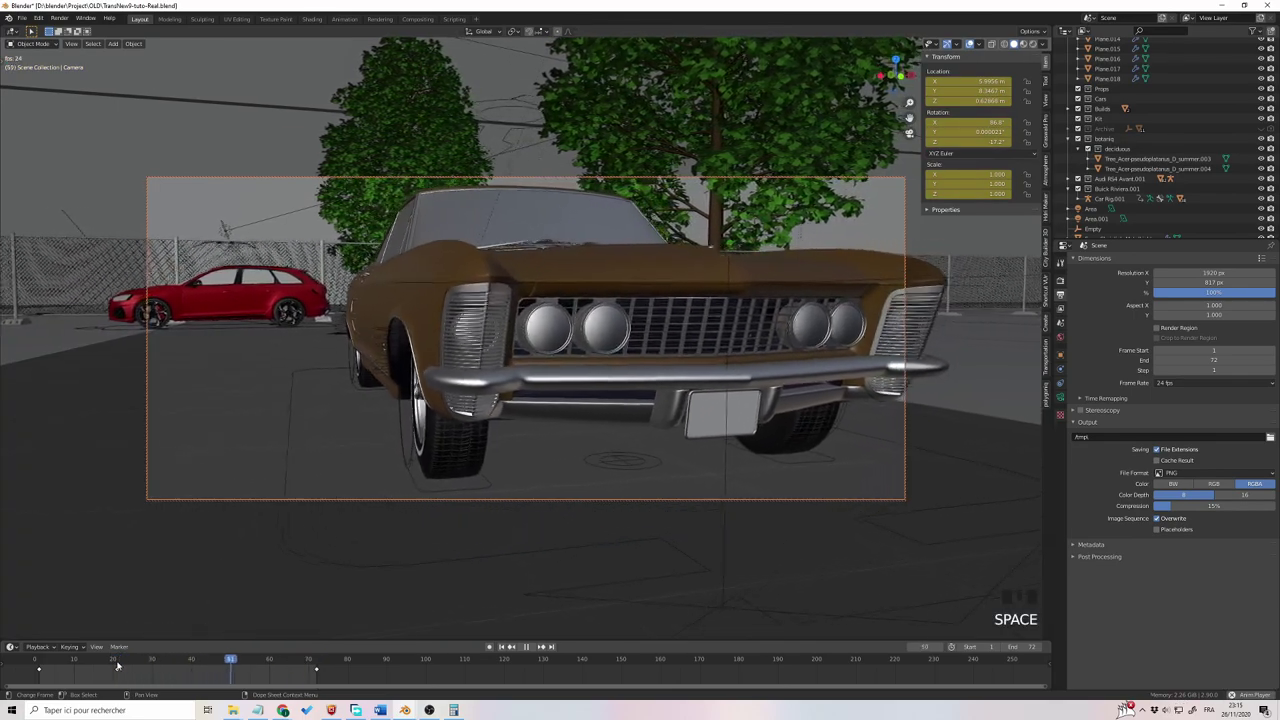
pyautogui.press('space')
# Step: Scrub back near the start, replay the camera animation, and settle on frame 30
pyautogui.moveTo(153, 665); pyautogui.dragTo(56, 676)
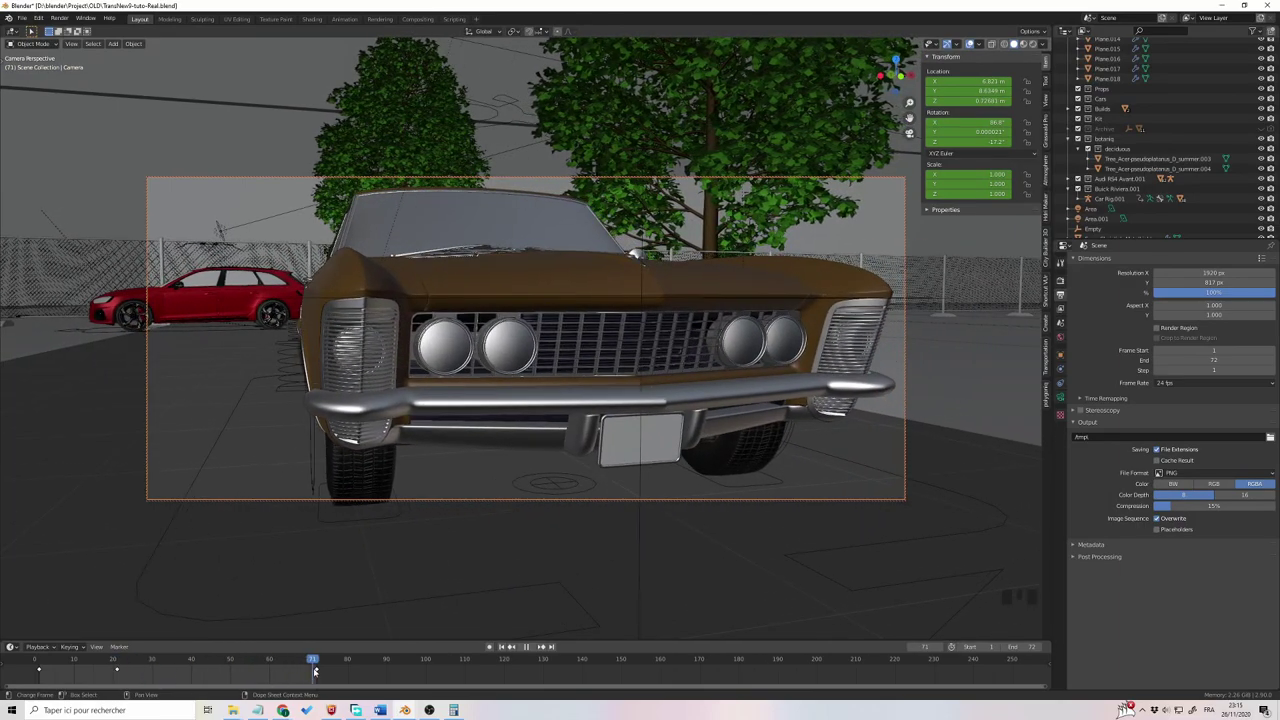
pyautogui.moveTo(347, 673); pyautogui.dragTo(167, 568)
pyautogui.moveTo(167, 568); pyautogui.dragTo(43, 661)
pyautogui.moveTo(43, 661); pyautogui.dragTo(41, 664)
pyautogui.press('space')
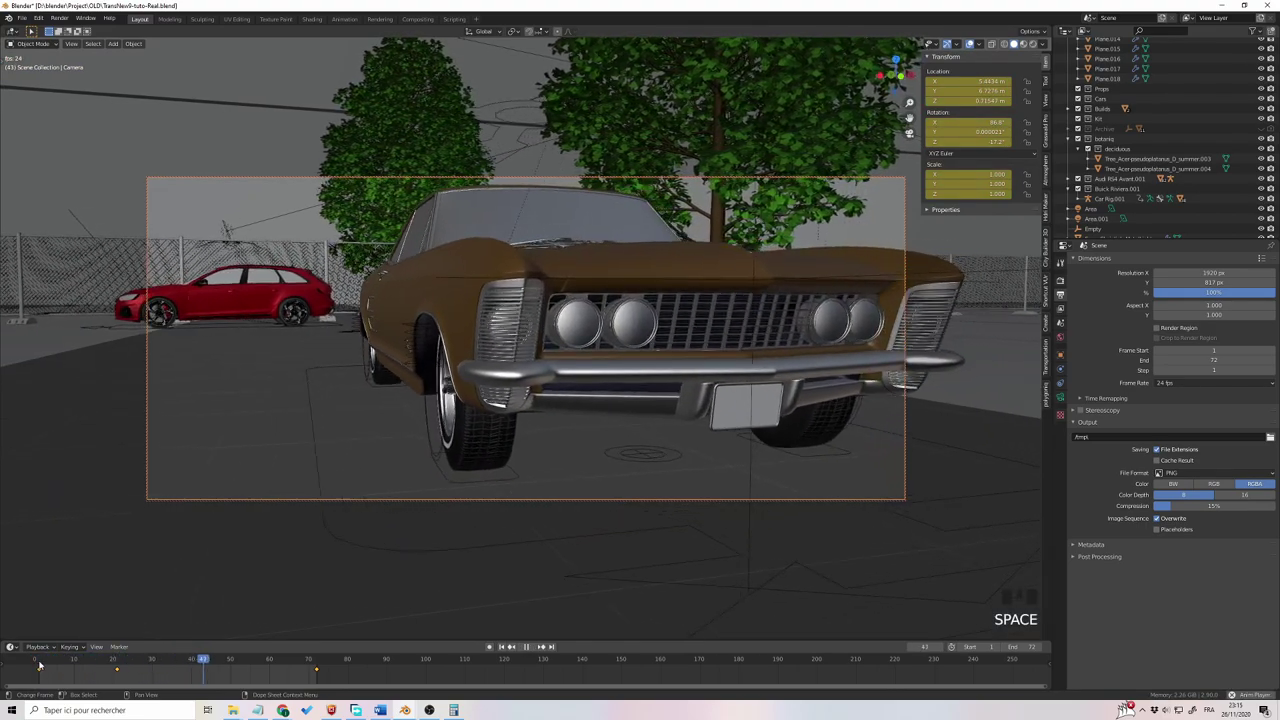
pyautogui.press('space')
pyautogui.moveTo(45, 664); pyautogui.dragTo(131, 661)
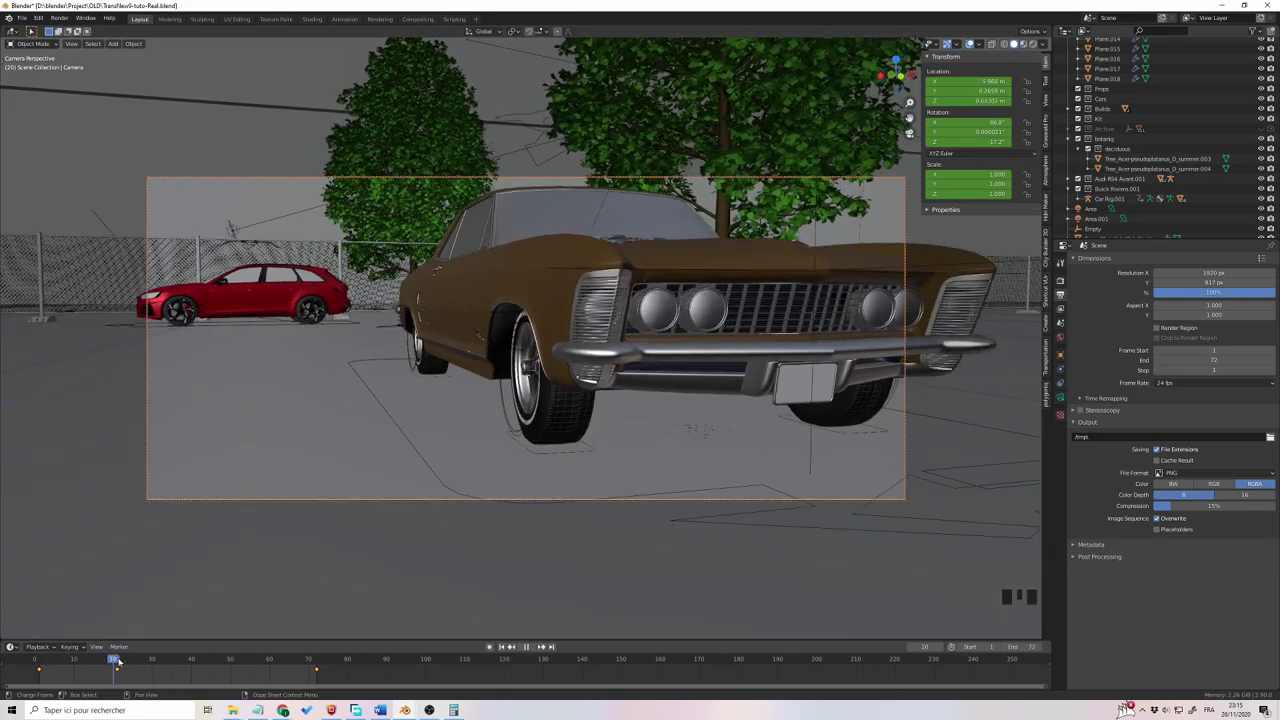
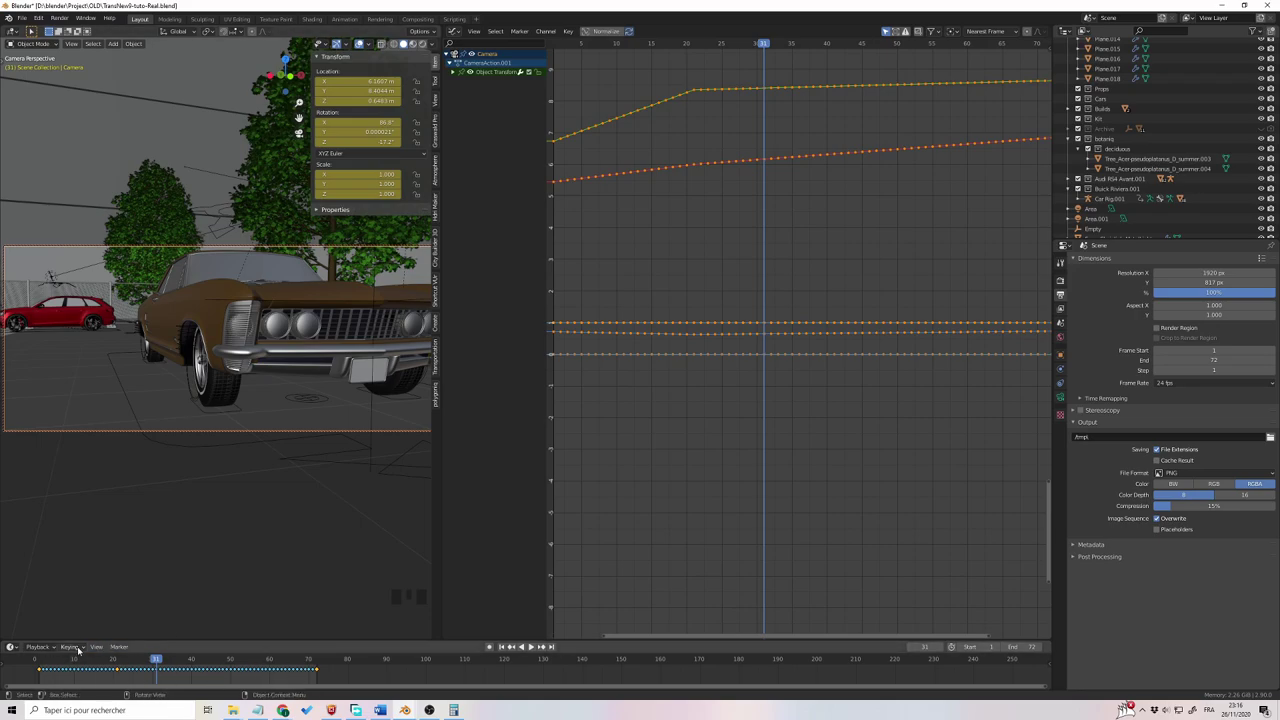
# Step: Select all camera keyframes in the Graph Editor and preview the current motion
pyautogui.click(259, 686)
pyautogui.moveTo(317, 679); pyautogui.dragTo(305, 681)
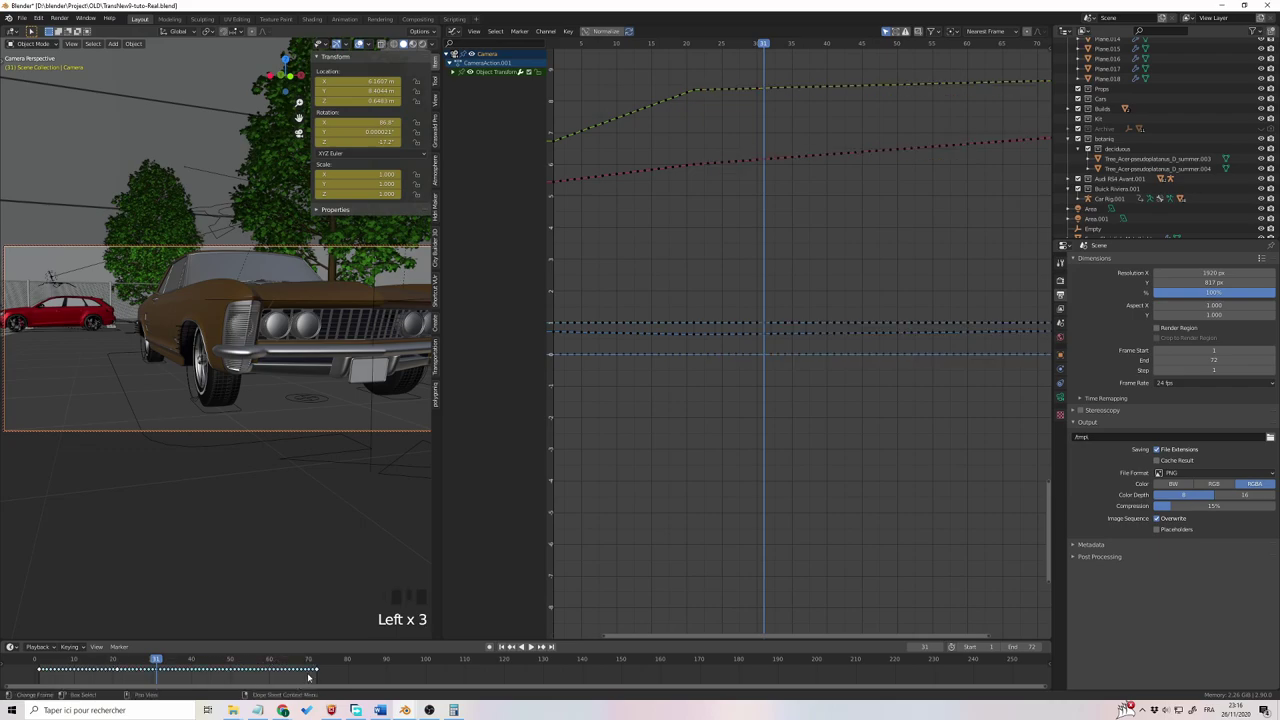
pyautogui.moveTo(145, 661); pyautogui.dragTo(47, 663)
pyautogui.press('space')
pyautogui.press('space')
pyautogui.click(170, 683)
pyautogui.click(177, 681)
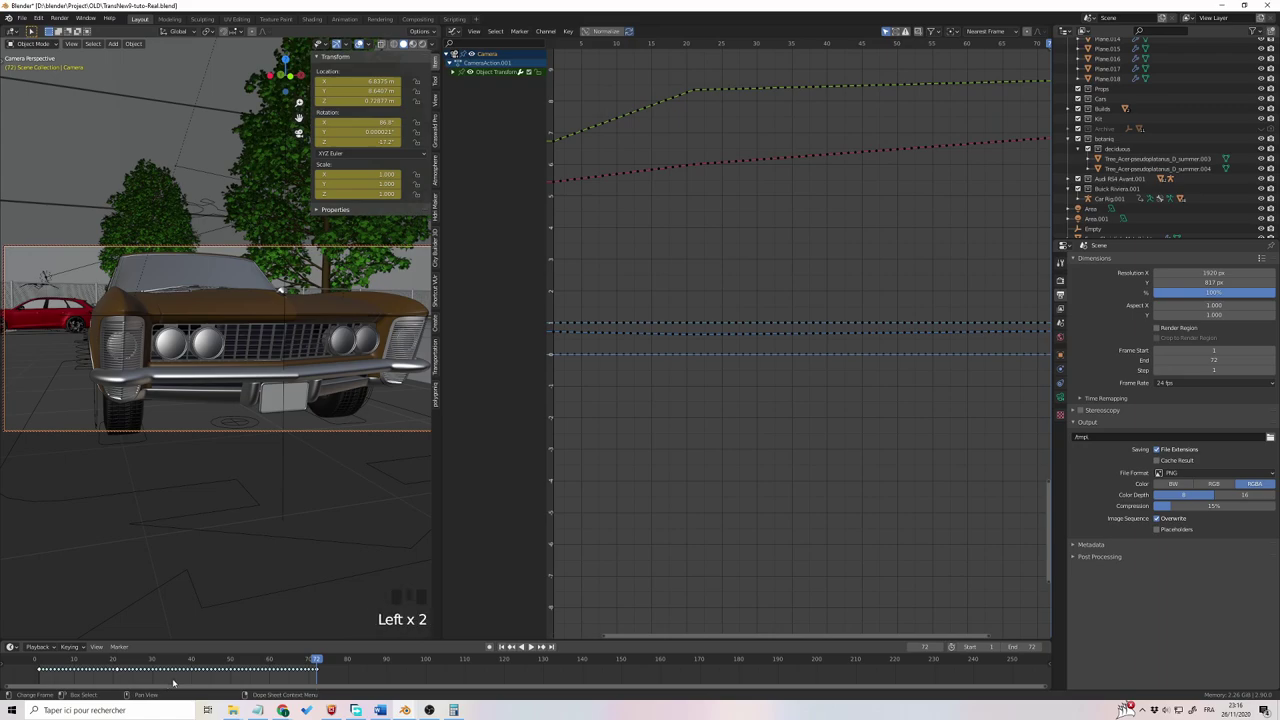
# Step: Repeatedly smooth the selected location curves (Alt+O) so the bend at frame 21 eases gradually
pyautogui.moveTo(756, 432); pyautogui.dragTo(779, 204)
pyautogui.press('alt+o')
pyautogui.press('alt+o')
pyautogui.press('alt+o')
pyautogui.press('alt+o')
pyautogui.press('alt+o')
pyautogui.press('alt+o')
pyautogui.press('alt+o')
pyautogui.press('alt+o')
pyautogui.press('alt+o')
pyautogui.press('alt+o')
pyautogui.press('alt+o')
pyautogui.press('alt+o')
pyautogui.press('alt+o')
pyautogui.press('alt+o')
pyautogui.press('alt+o')
pyautogui.press('alt+o')
pyautogui.press('alt+o')
pyautogui.press('alt+o')
pyautogui.press('alt+o')
pyautogui.press('alt+o')
pyautogui.press('alt+o')
pyautogui.press('alt+o')
pyautogui.press('alt+o')
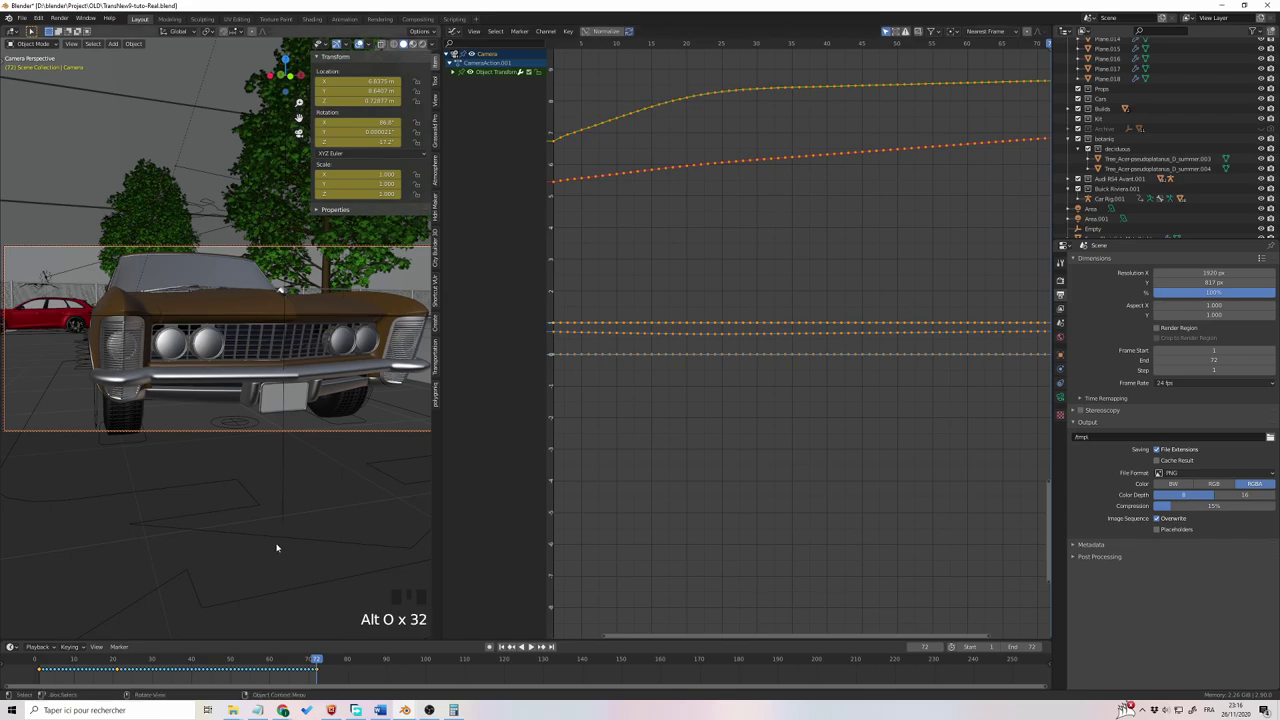
pyautogui.click(47, 666)
pyautogui.press('space')
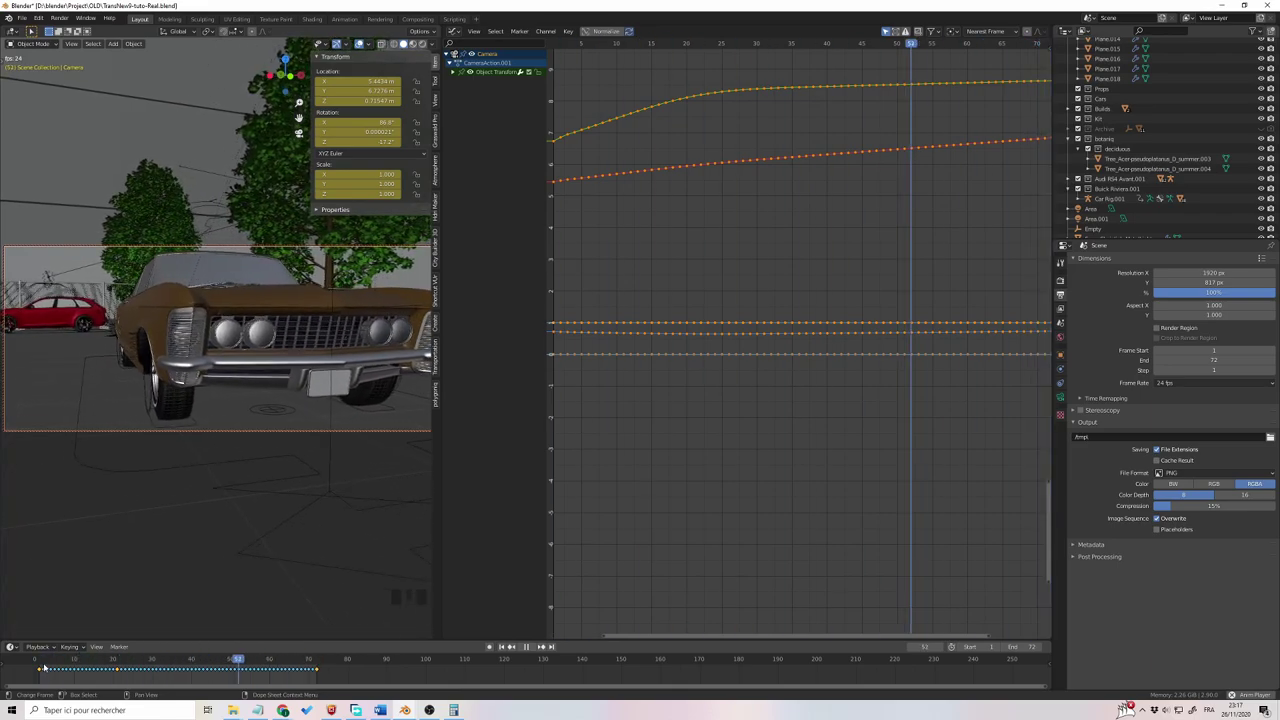
pyautogui.press('space')
pyautogui.moveTo(68, 663); pyautogui.dragTo(249, 668)
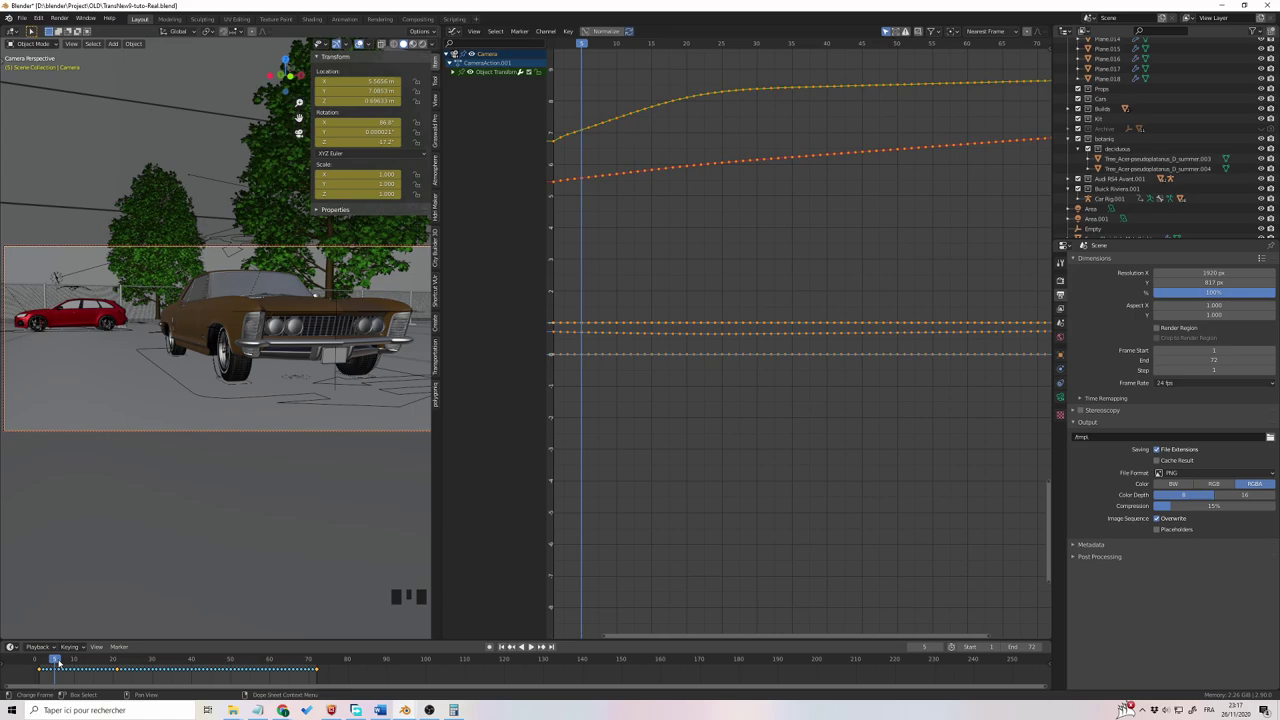
pyautogui.press('space')
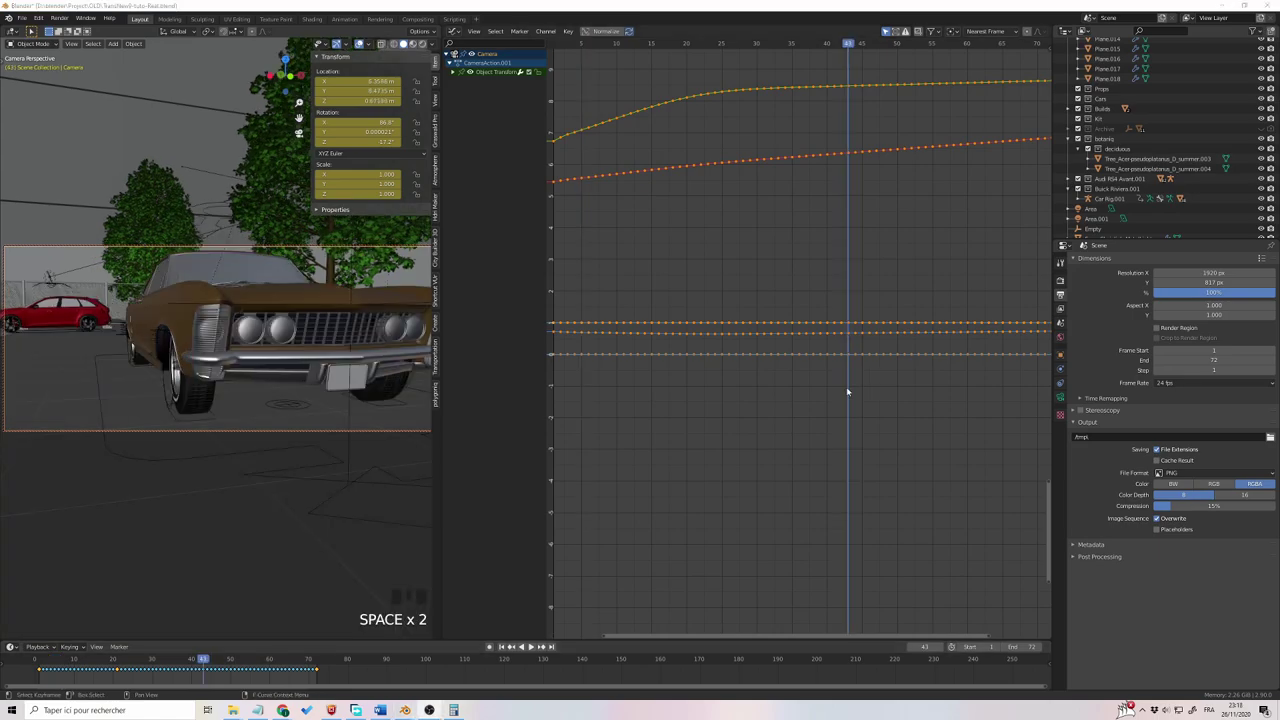